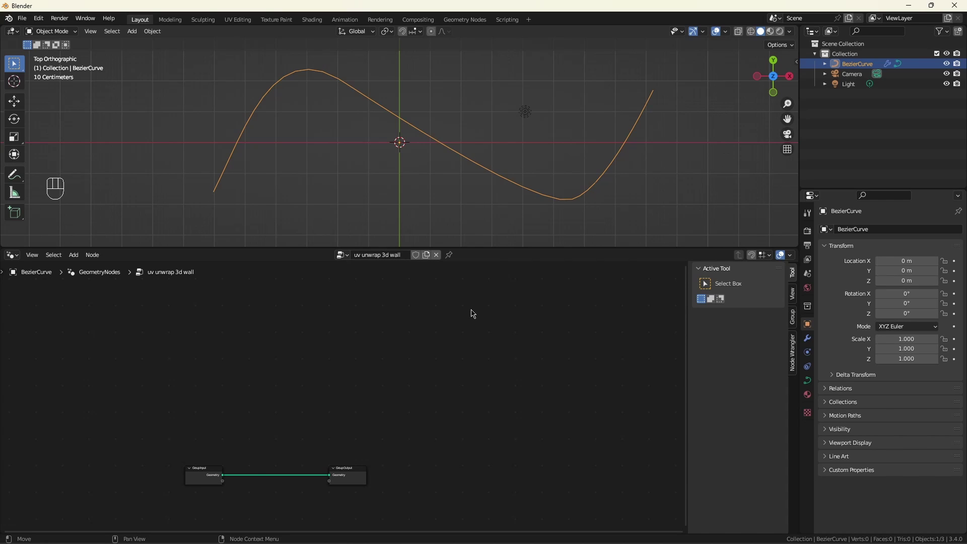
Step: Insert a Curve to Mesh node on the link with a Quadrilateral as its profile curve
scroll(down, 3)
scroll(up, 3)
scroll(down, 3)
key(ctrl+z)
key(shift+a)
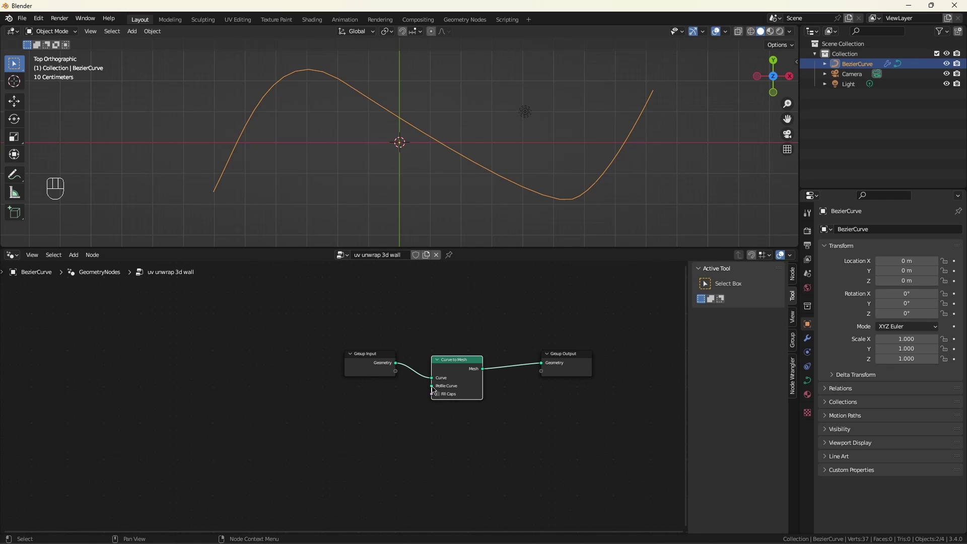
drag(435, 389, 350, 411)
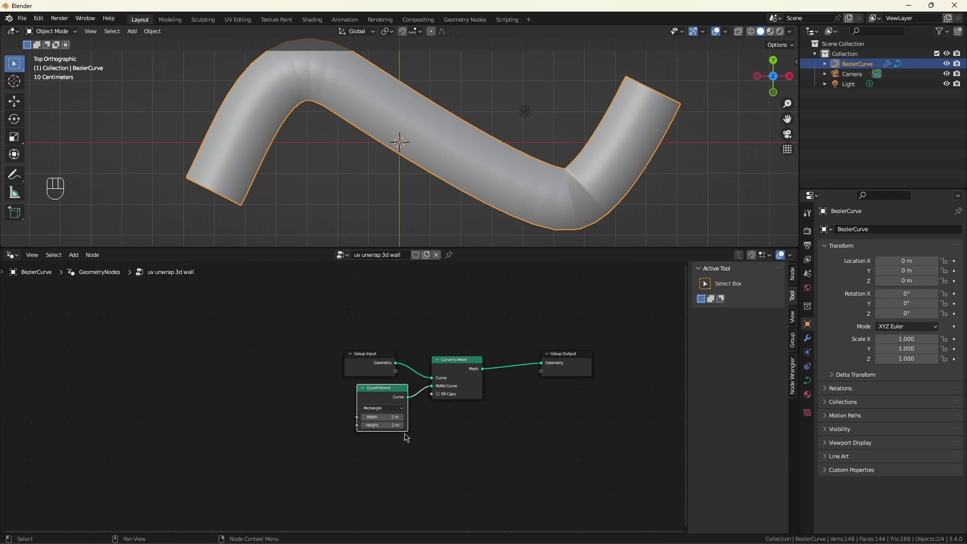
click(390, 415)
Step: Set the Quadrilateral profile to 0.2 m wide by 2 m tall, forming a thin wall
drag(456, 167, 427, 158)
scroll(up, 3)
click(403, 411)
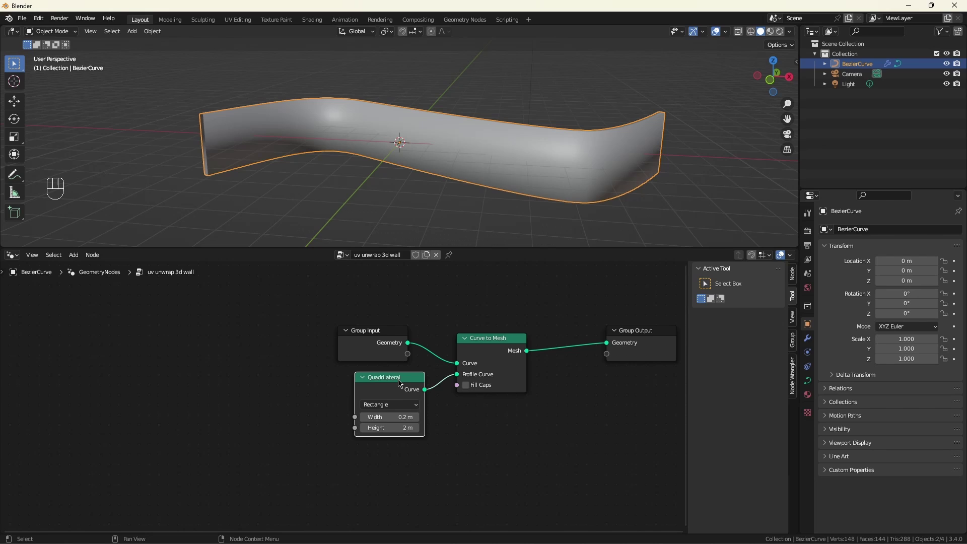
click(356, 419)
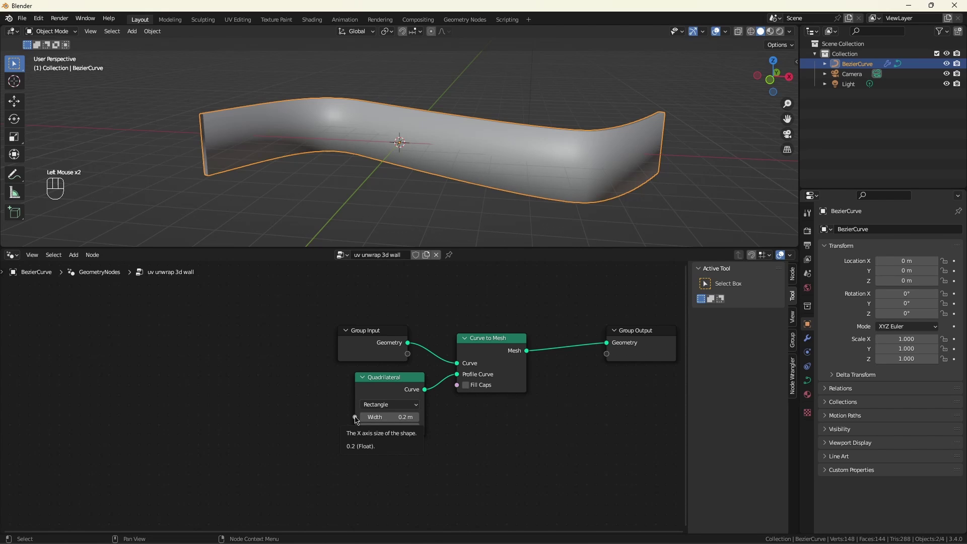
Step: Expose the profile Width and Height as group inputs visible in the modifier panel
drag(356, 419, 203, 431)
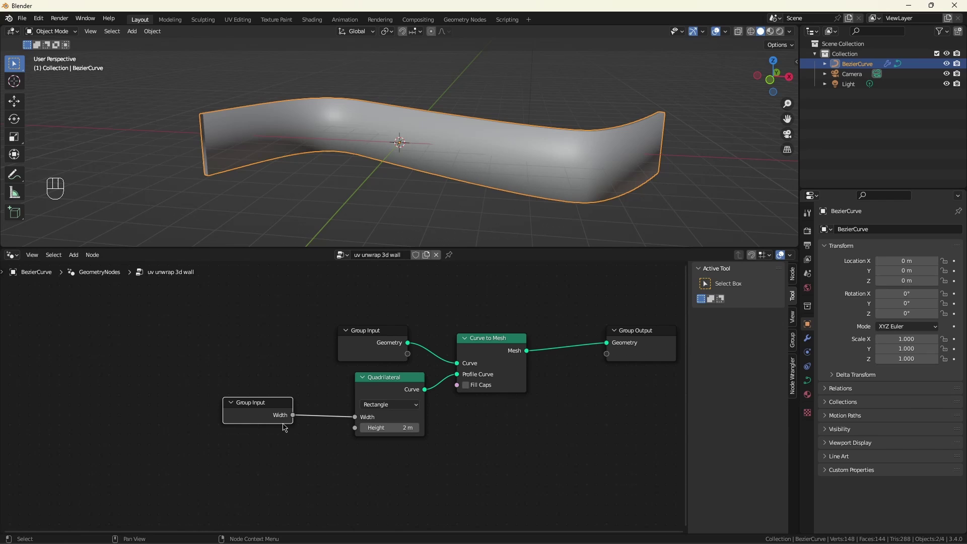
click(793, 343)
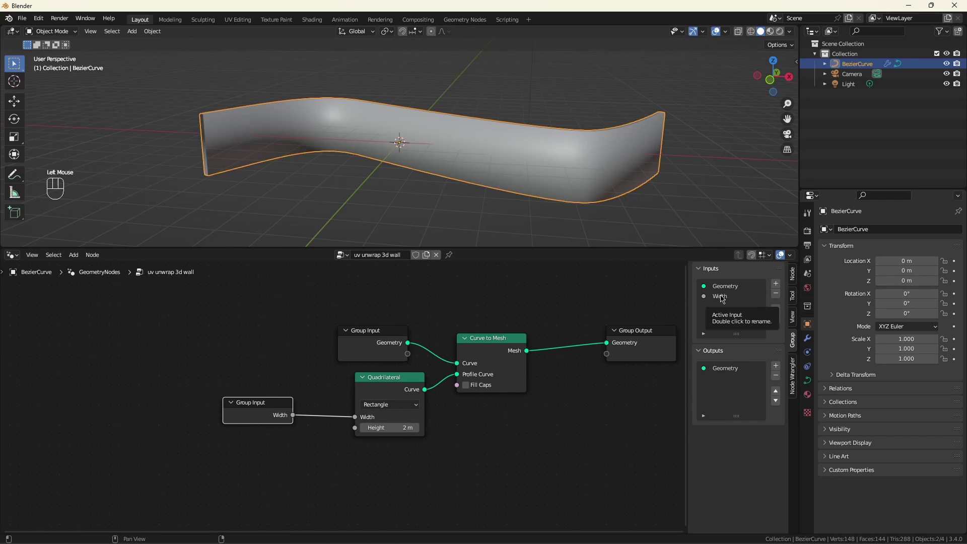
click(806, 343)
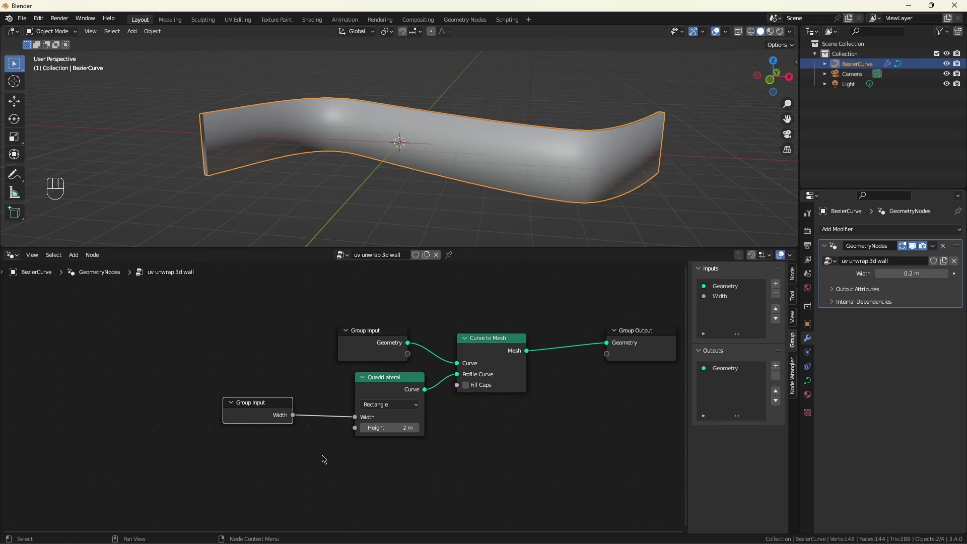
drag(356, 433, 292, 446)
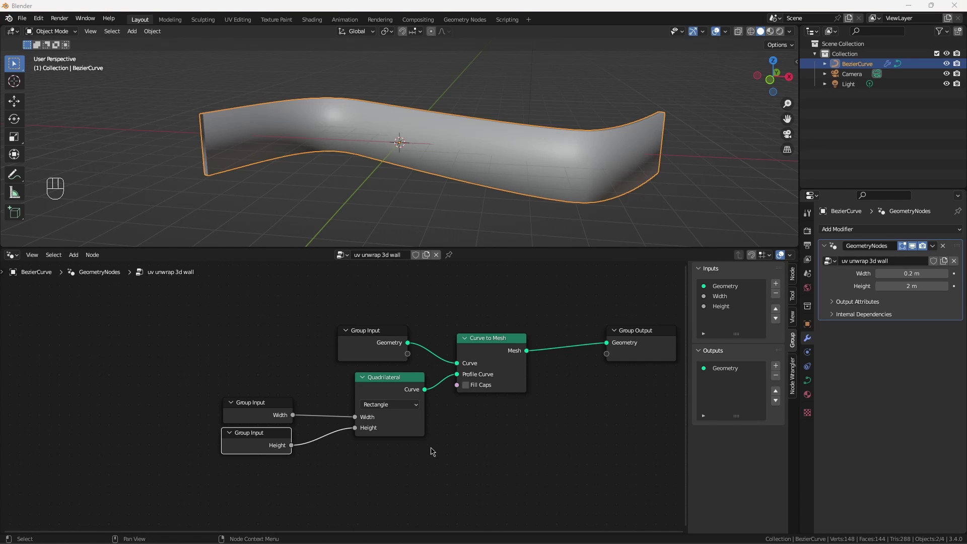
Step: Add a Set Position node between the sweep and the Group Output
click(530, 462)
key(shift+a)
key(s)
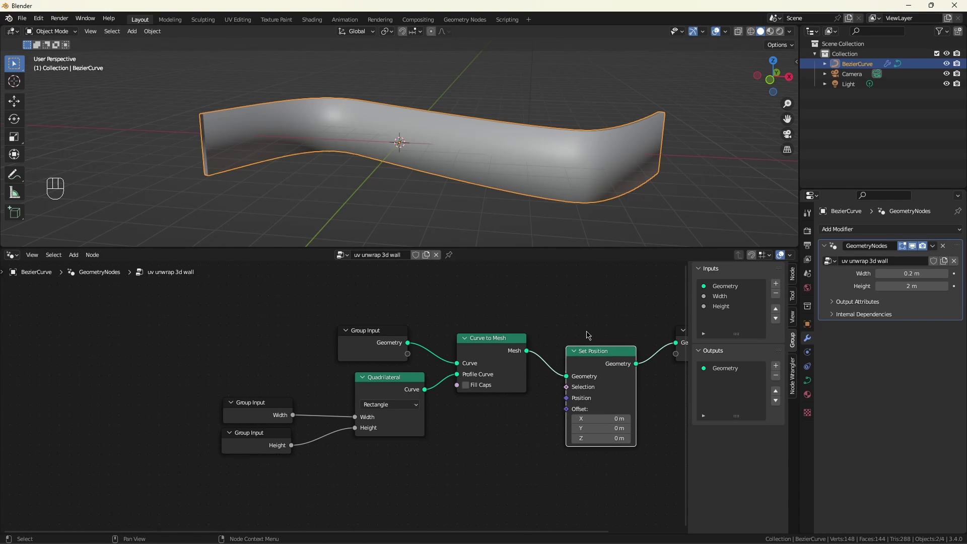
Step: Offset the wall by Height × (0, 0, 0.5) and insert a Resample Curve before the mesh conversion
drag(572, 410, 511, 427)
click(488, 515)
click(330, 450)
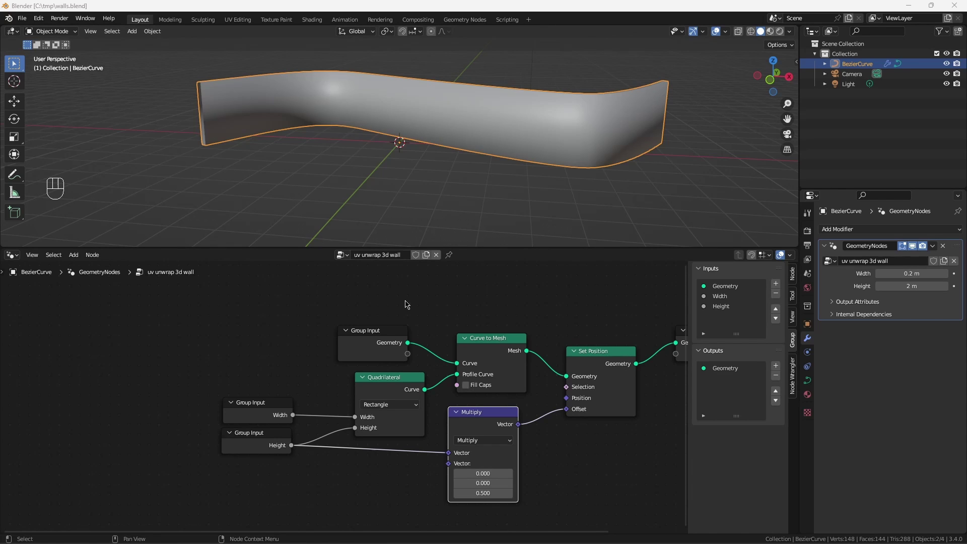
click(375, 332)
key(shift+a)
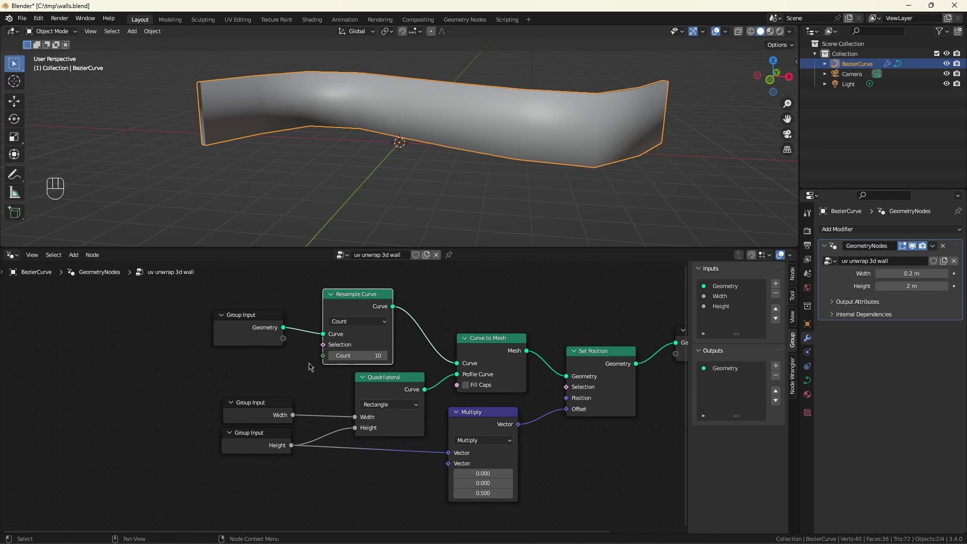
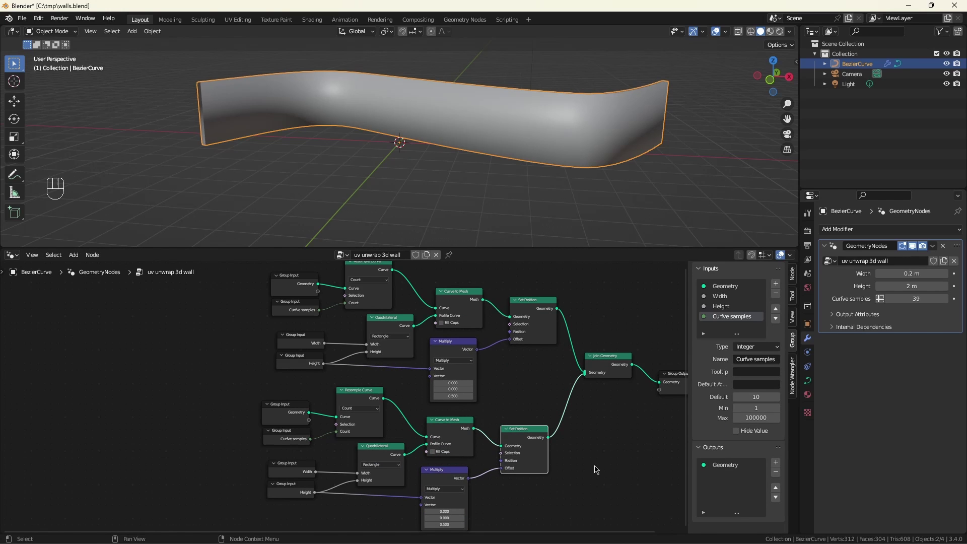
Step: Replace the duplicate branch's curve input with a straight Curve Line feeding its Resample Curve
scroll(up, 3)
click(308, 374)
key(ctrl+x)
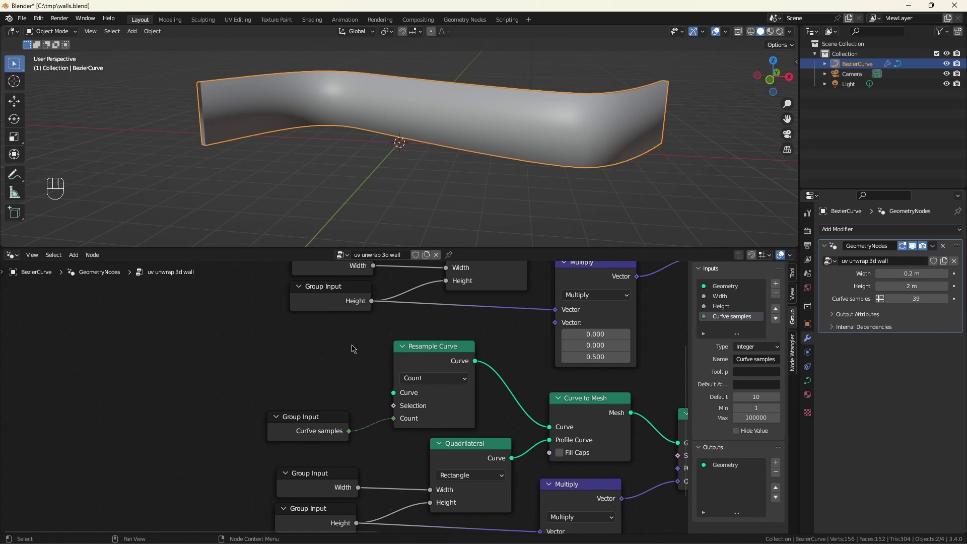
drag(370, 397, 197, 356)
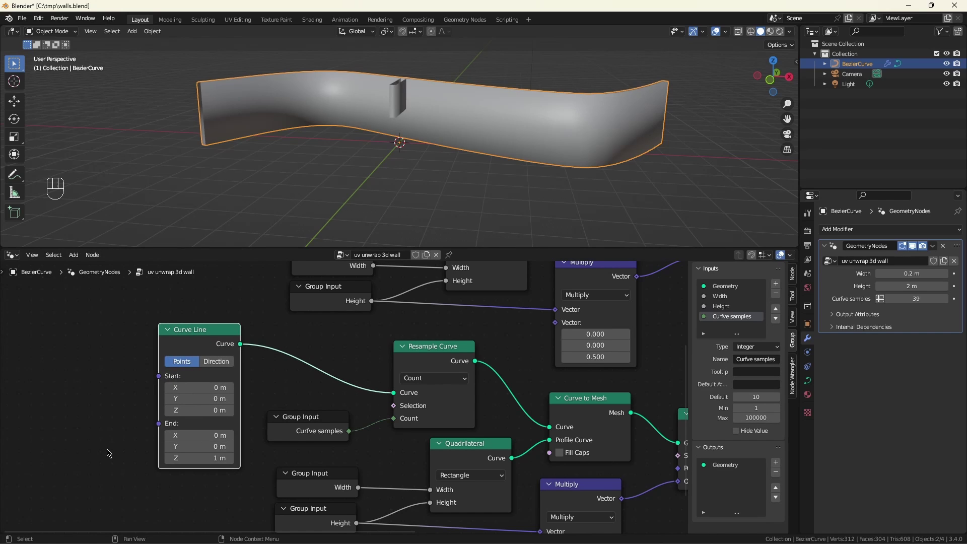
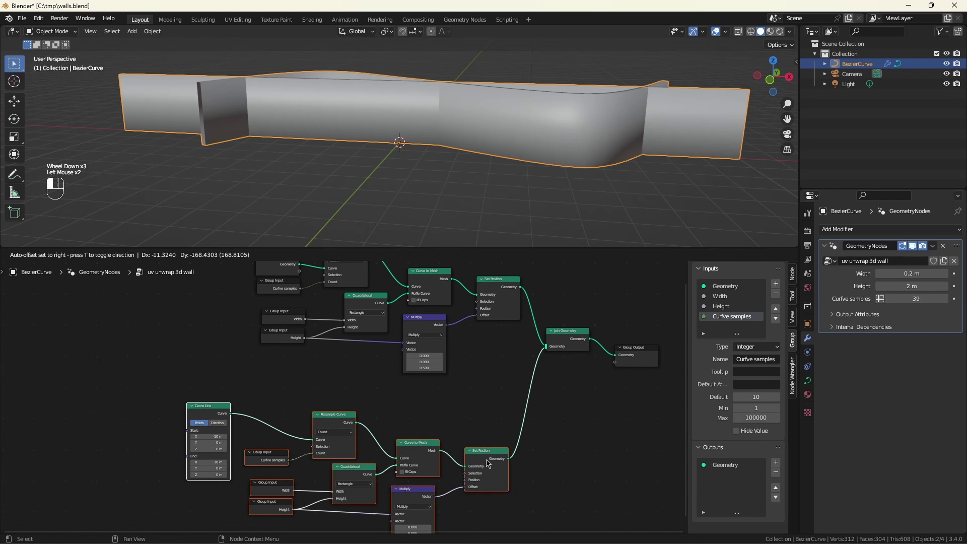
Step: Frame and label the two branches as Curved wall and Rectangular wall, moving the straight one below
key(ctrl+j)
key(F2)
key(l)
scroll(down, 3)
drag(282, 276, 502, 391)
key(ctrl+j)
key(F2)
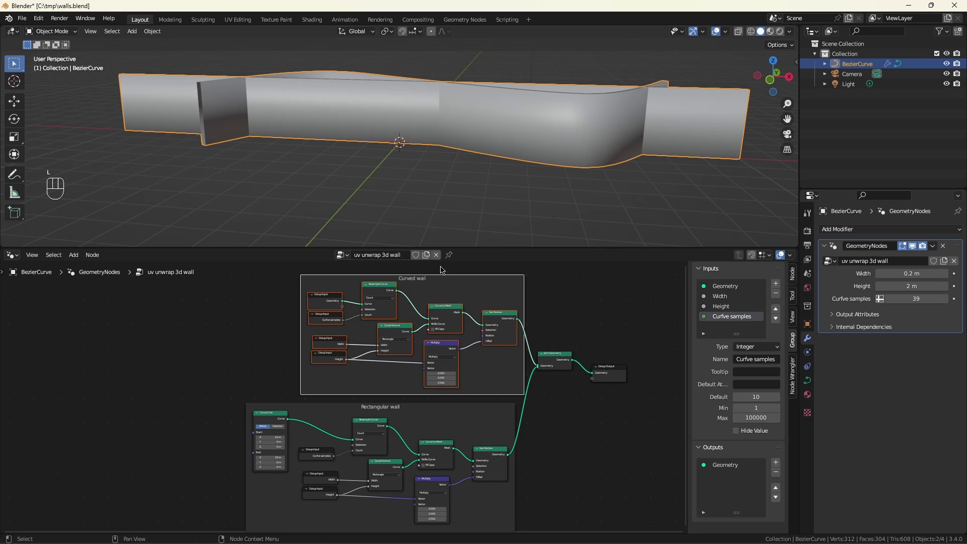
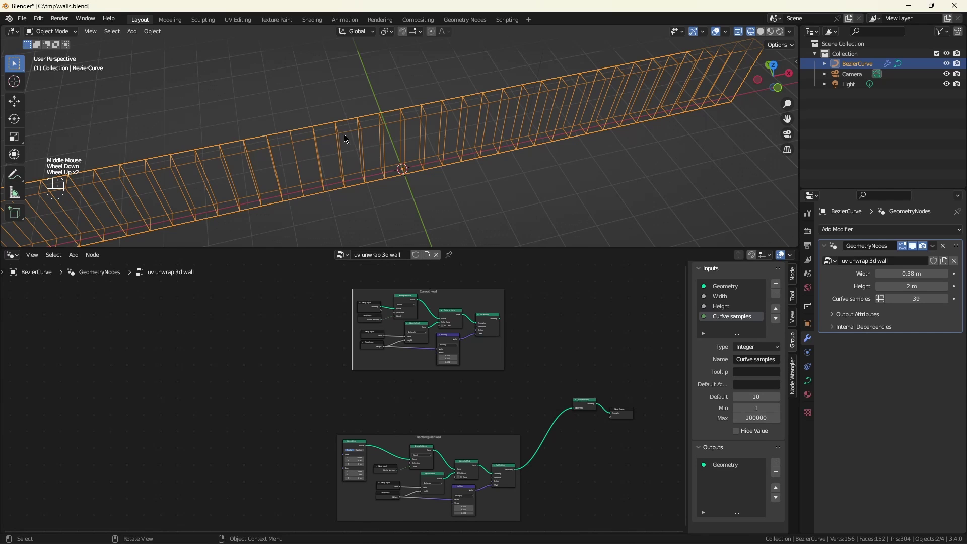
Step: Add a Position node and split it with Separate XYZ in empty graph space
scroll(down, 3)
drag(349, 177, 406, 152)
scroll(up, 3)
drag(572, 181, 495, 201)
scroll(up, 3)
click(378, 389)
key(ctrl+shift+z)
key(shift+a)
scroll(up, 3)
drag(364, 363, 474, 373)
Step: Take the absolute X value and compare it Equal to 10, then look up an Edge Vertices node
drag(457, 374, 556, 380)
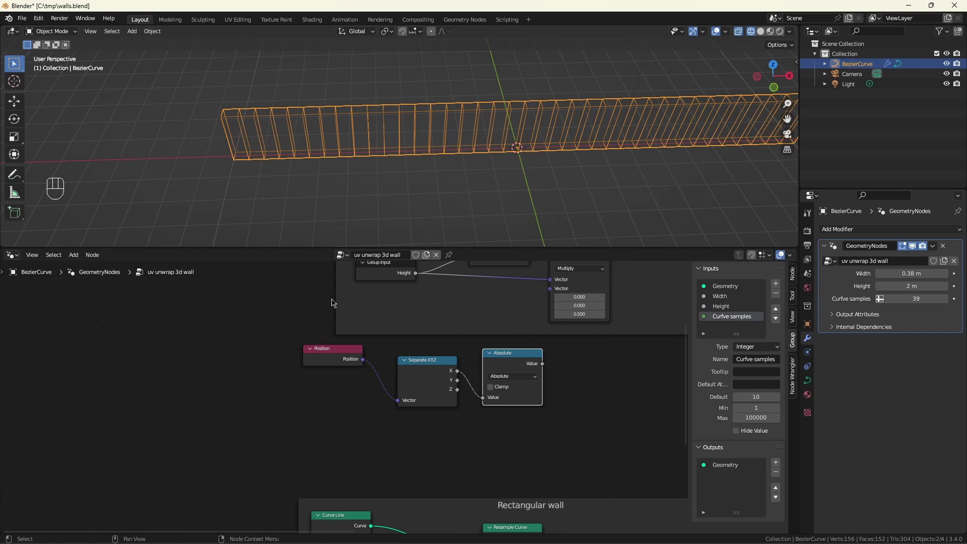
click(549, 365)
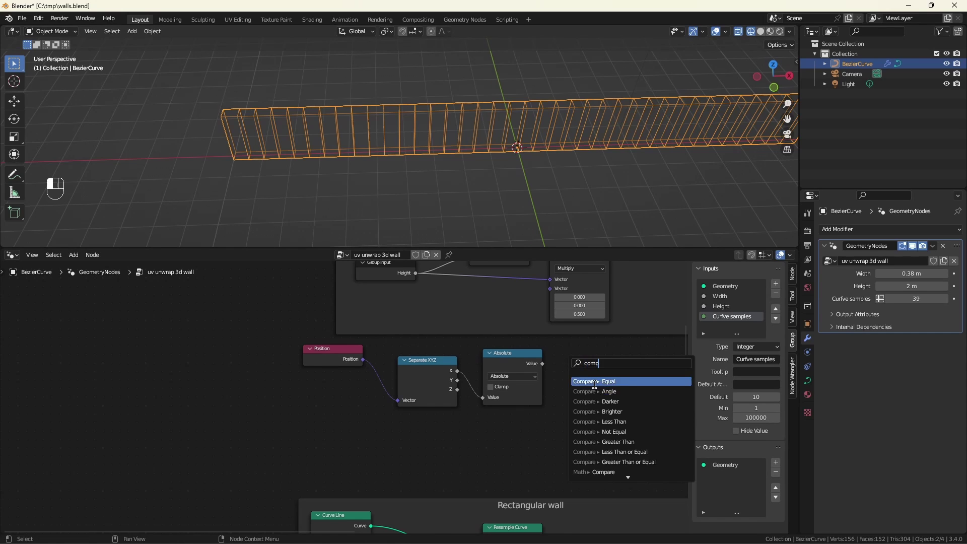
click(604, 396)
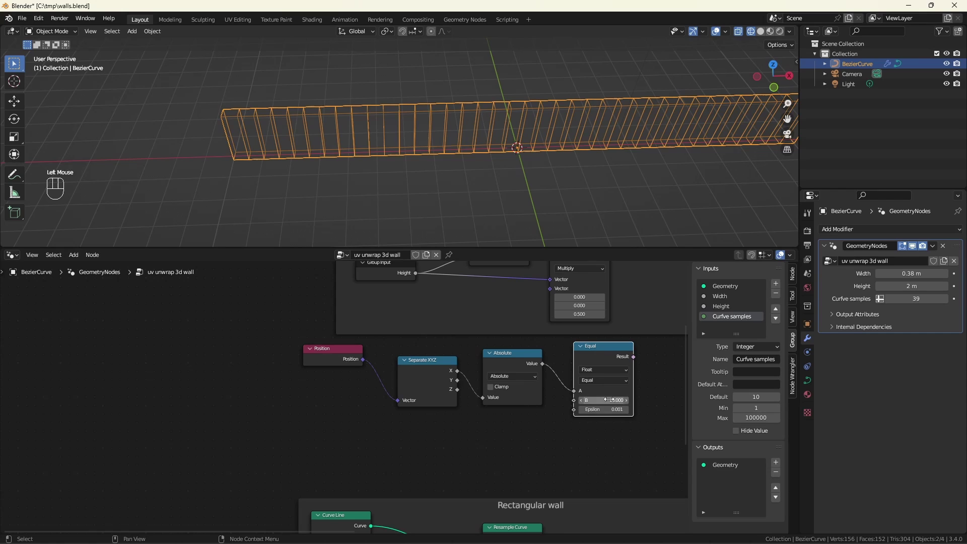
scroll(down, 3)
scroll(up, 3)
scroll(up, 3)
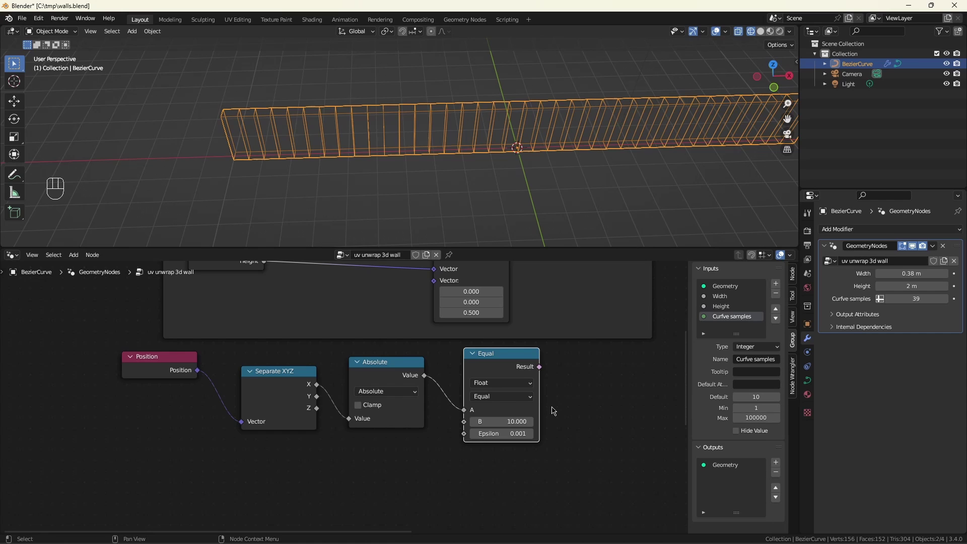
key(shift+a)
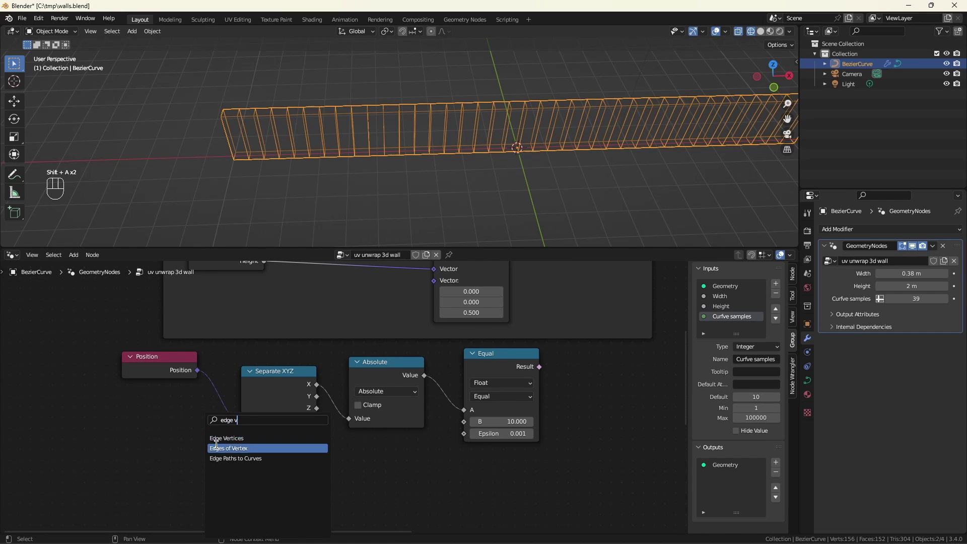
Step: Subtract the Edge Vertices positions, separate XYZ and test a component with Not Equal
drag(210, 479, 289, 424)
click(214, 496)
scroll(down, 3)
drag(375, 451, 371, 435)
drag(409, 449, 484, 444)
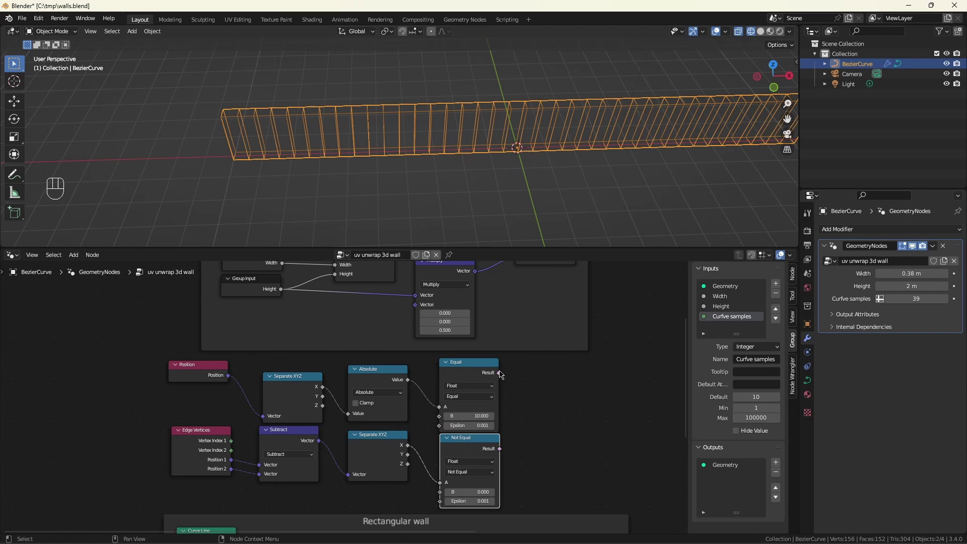
Step: Combine the Equal and Not Equal results with a Boolean Math Or and save walls.blend
click(555, 380)
click(529, 431)
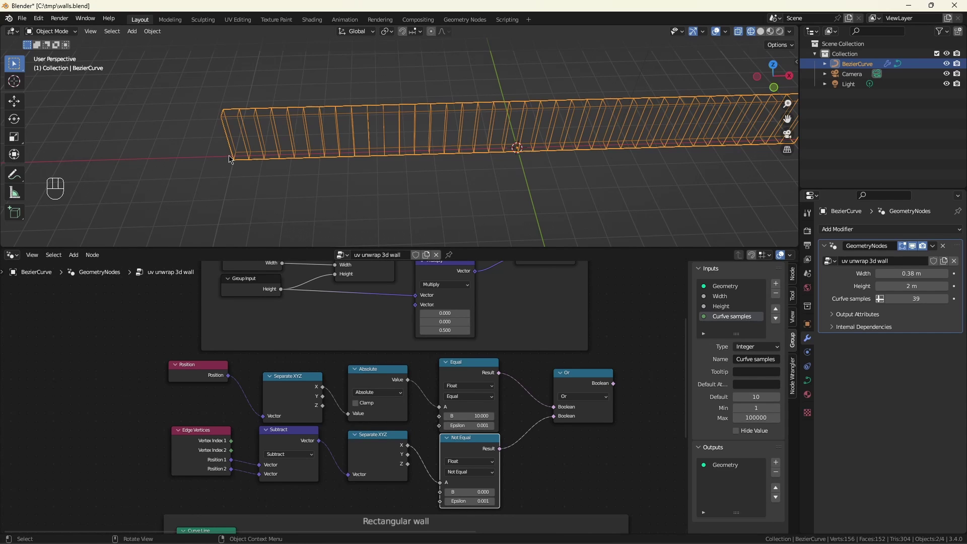
key(ctrl+s)
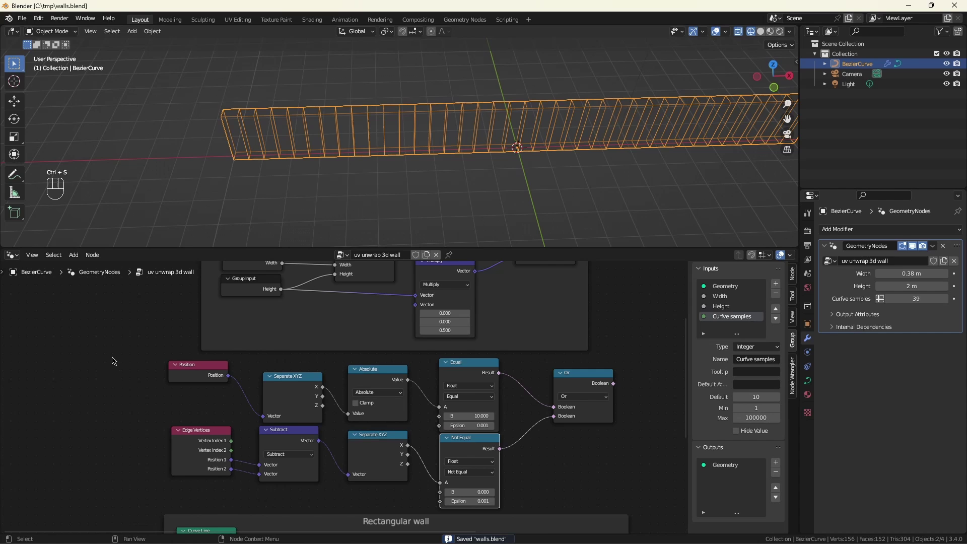
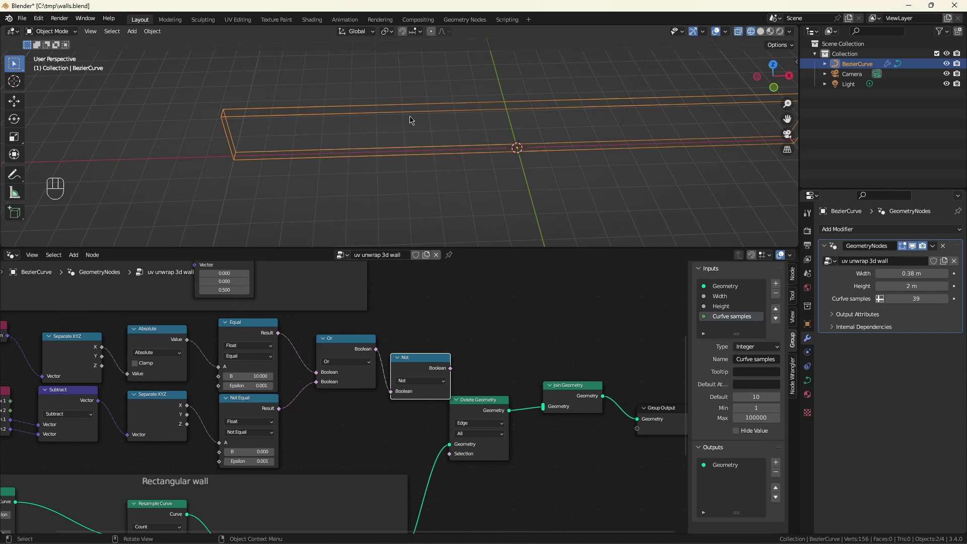
scroll(down, 3)
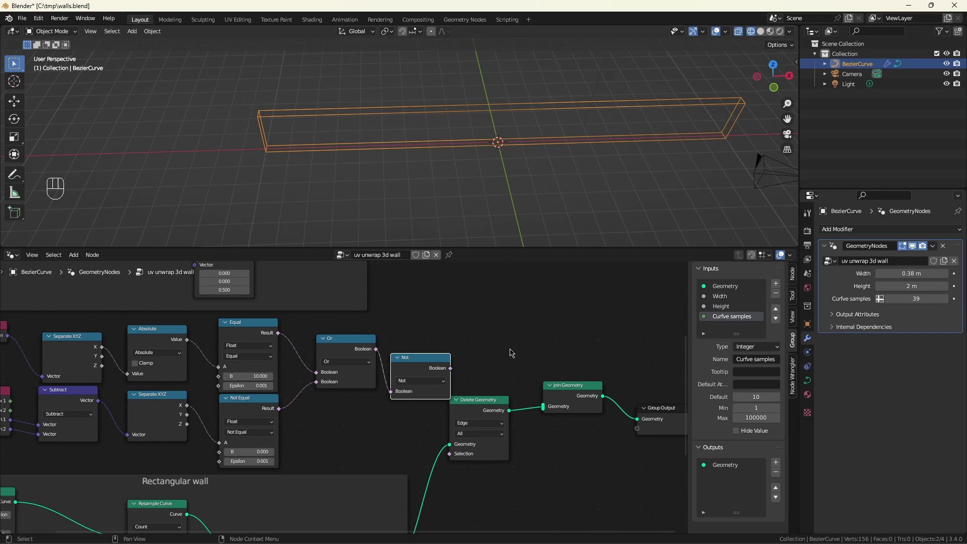
key(ctrl+z)
key(ctrl+z)
key(ctrl+z)
key(ctrl+z)
key(ctrl+z)
key(ctrl+z)
key(ctrl+z)
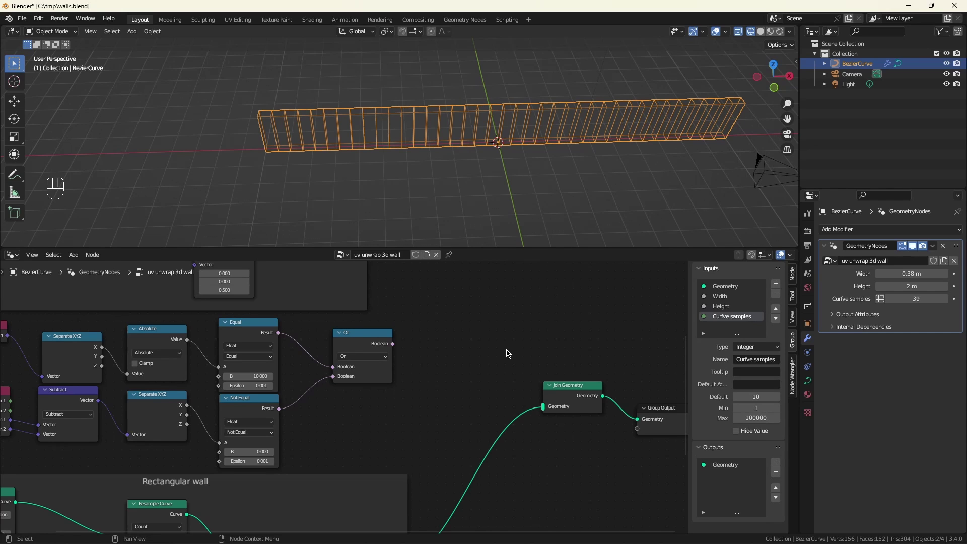
Step: Feed the Or result as Seam into a UV Unwrap and pass its UV into a Vector Math Multiply
click(368, 336)
drag(368, 344, 437, 363)
right_click(389, 339)
drag(368, 347, 410, 376)
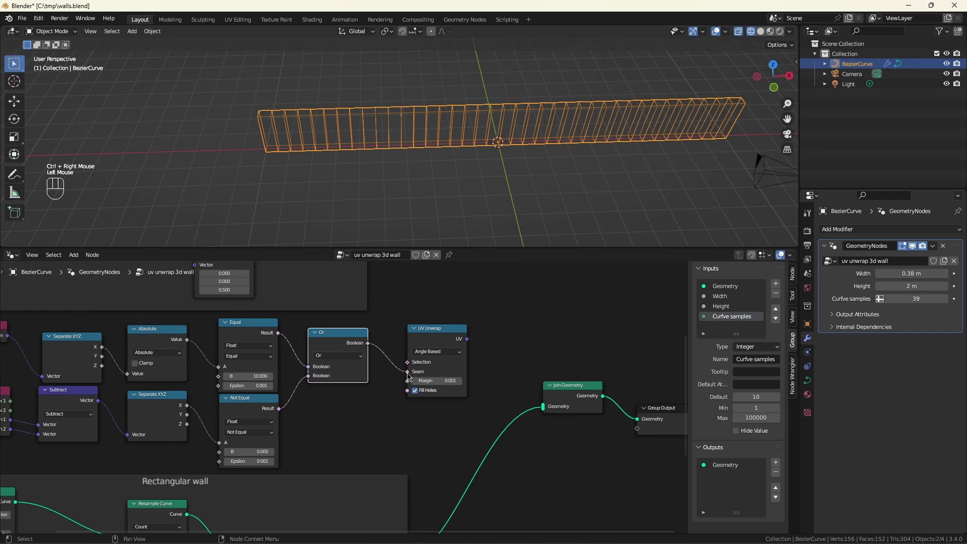
drag(430, 332, 407, 355)
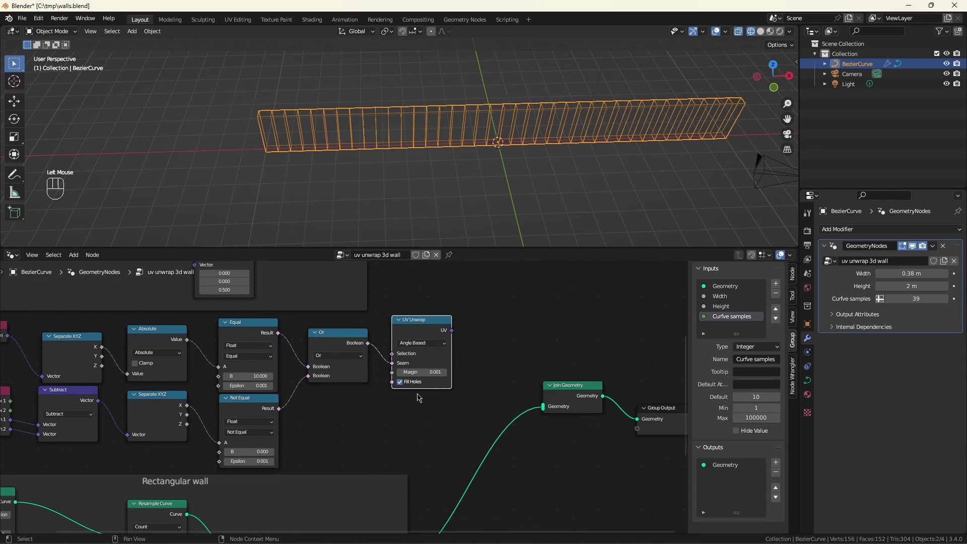
drag(454, 334, 473, 332)
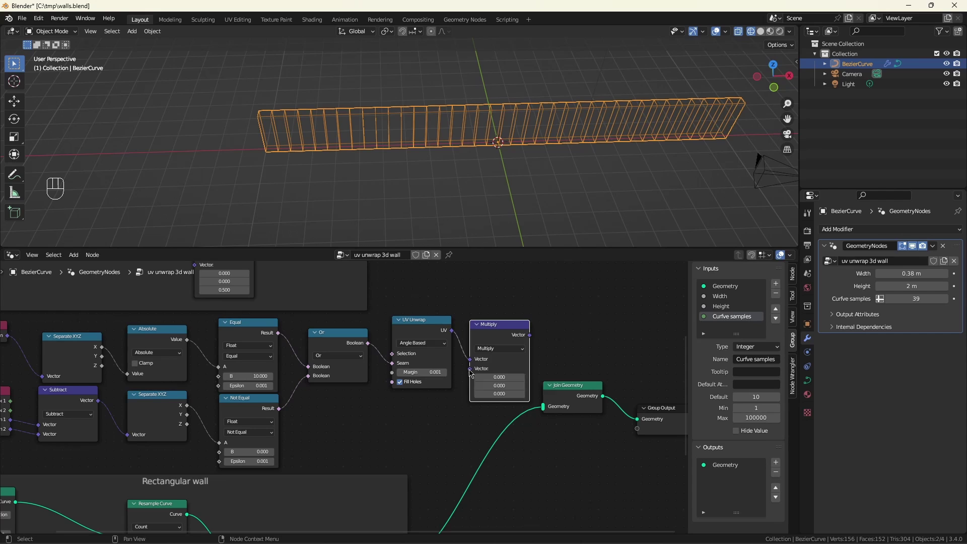
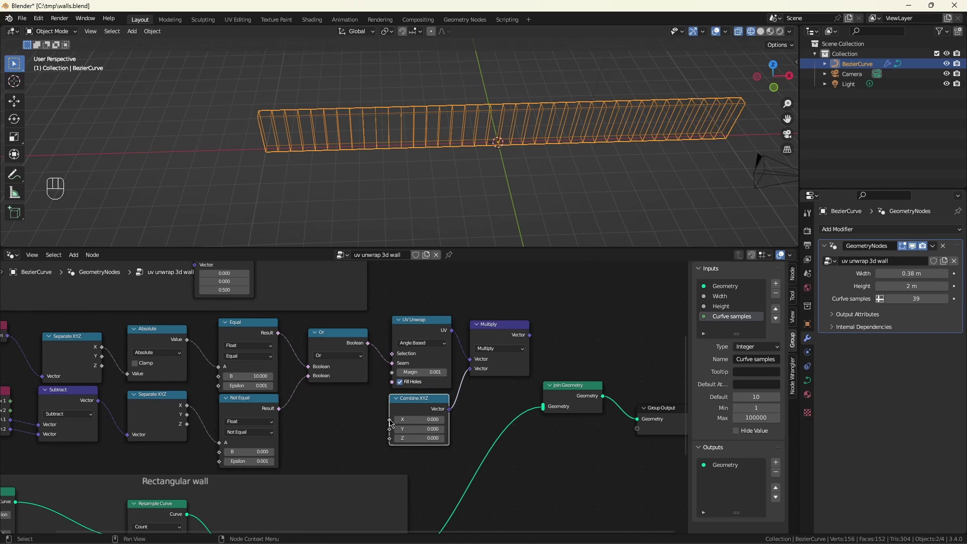
Step: Drive the multiplier's Combine XYZ X and Y from new group inputs u scale and v scale (default 1)
drag(382, 420, 327, 427)
drag(393, 433, 351, 446)
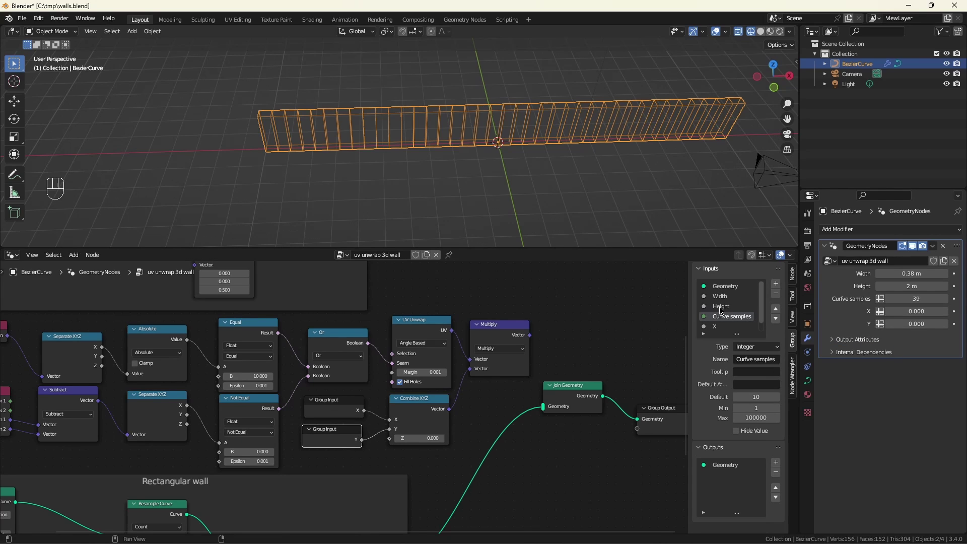
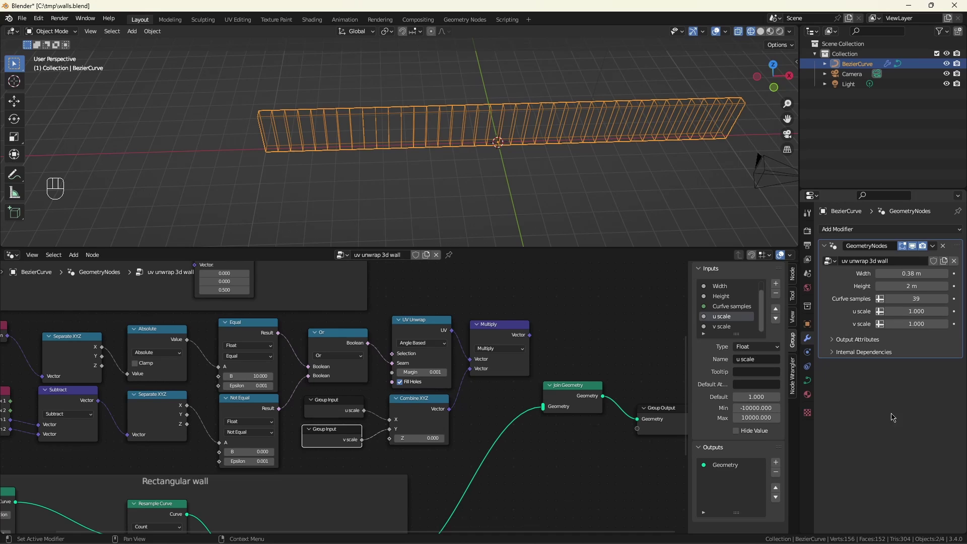
click(767, 402)
click(725, 322)
click(764, 403)
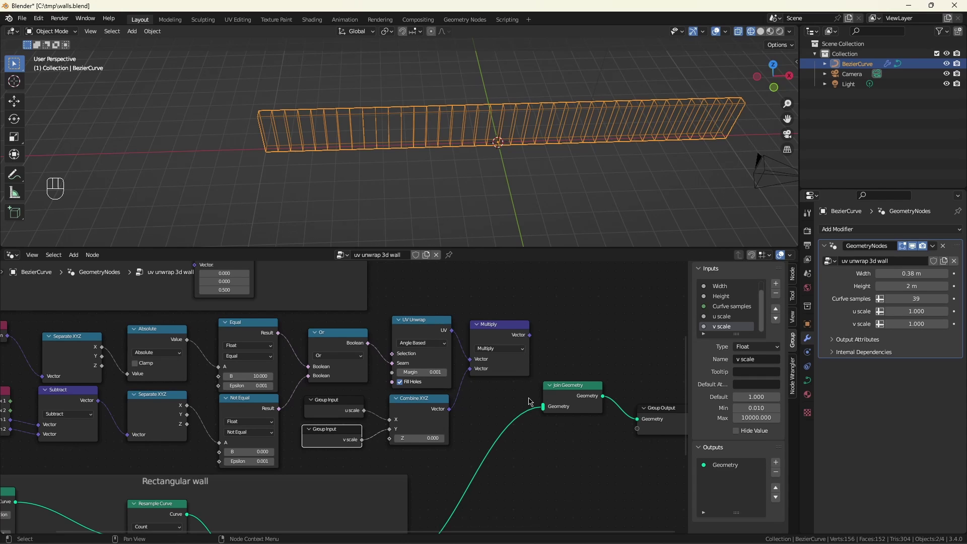
Step: Add a Sample Index node fed by the wall geometry and an Index node
scroll(down, 3)
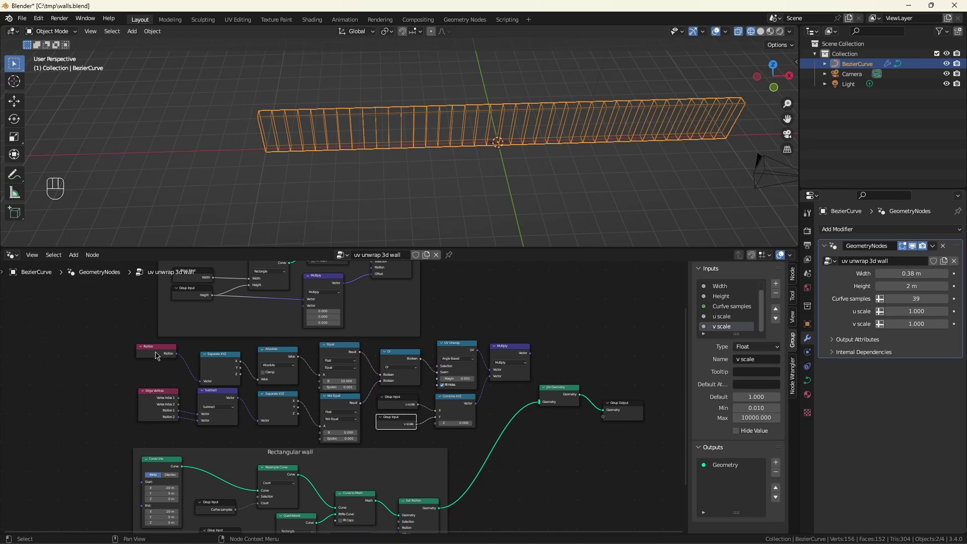
click(159, 354)
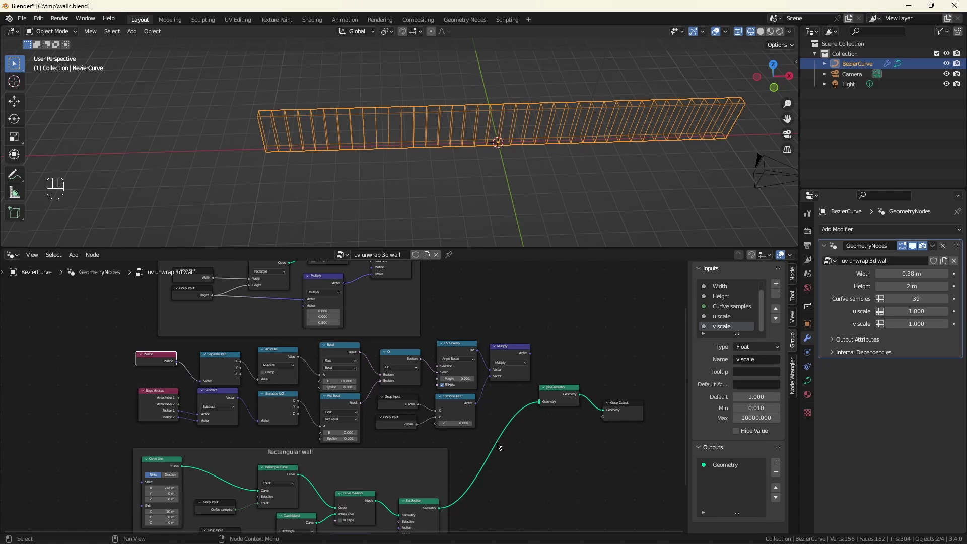
scroll(up, 3)
click(590, 402)
key(shift+a)
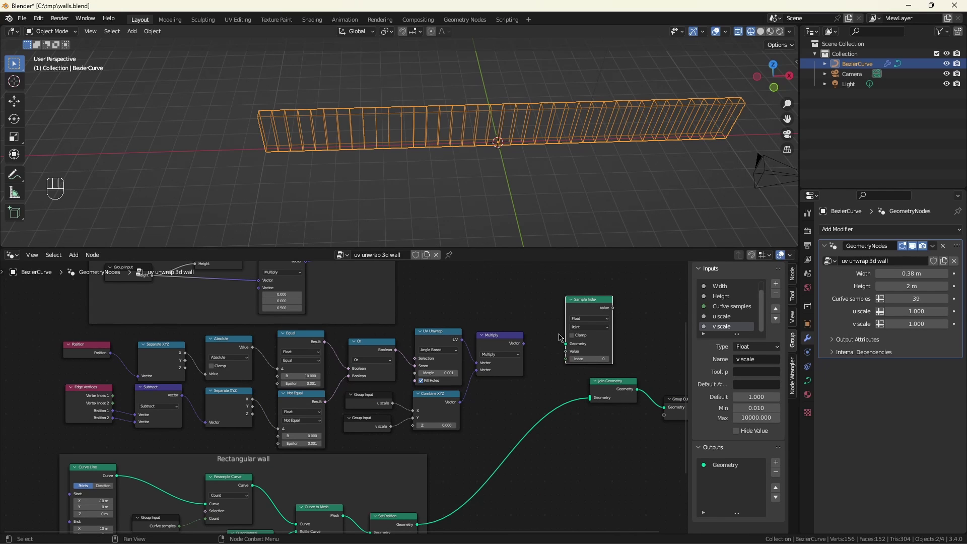
click(418, 526)
scroll(up, 3)
drag(574, 380, 493, 444)
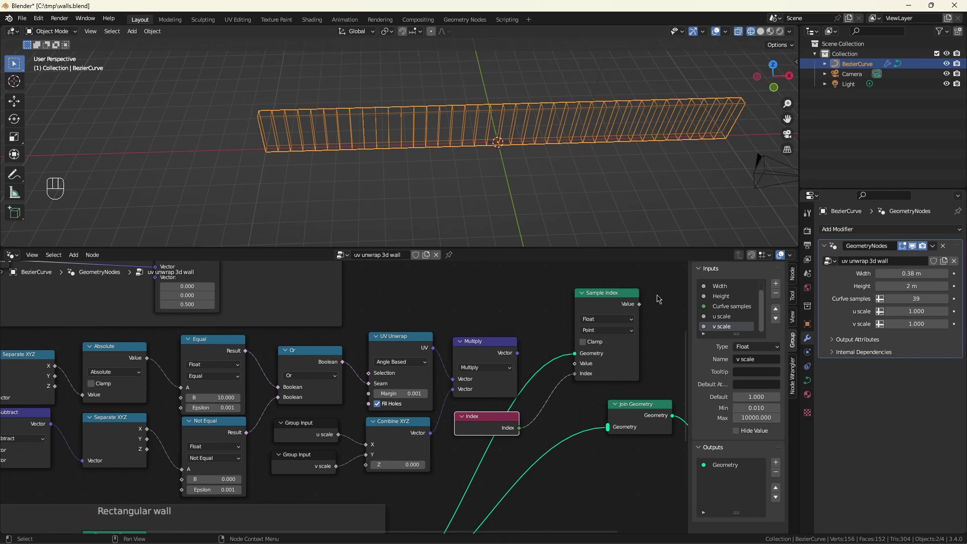
Step: Set Sample Index to Vector data on the Face Corner domain
drag(617, 321, 605, 350)
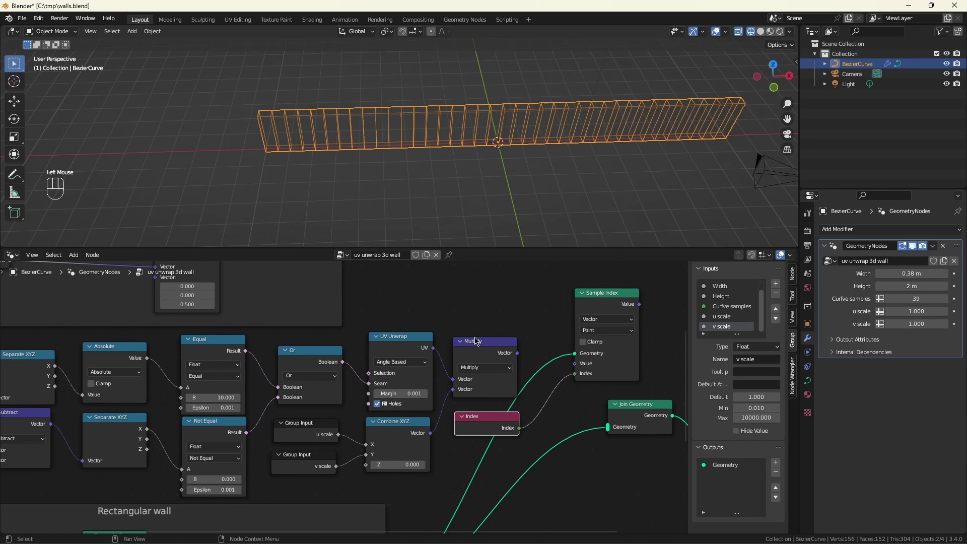
drag(615, 329, 606, 368)
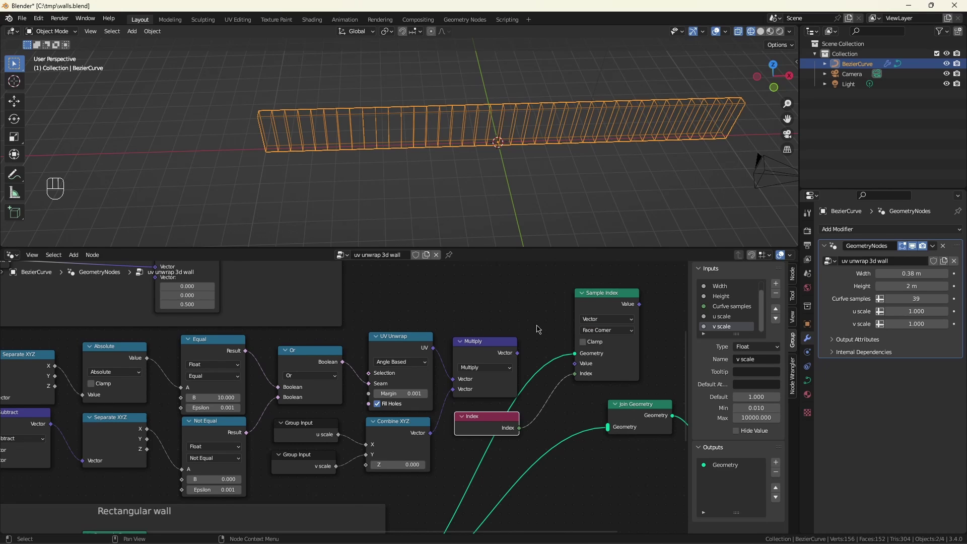
scroll(down, 3)
middle_click(544, 327)
double_click(561, 435)
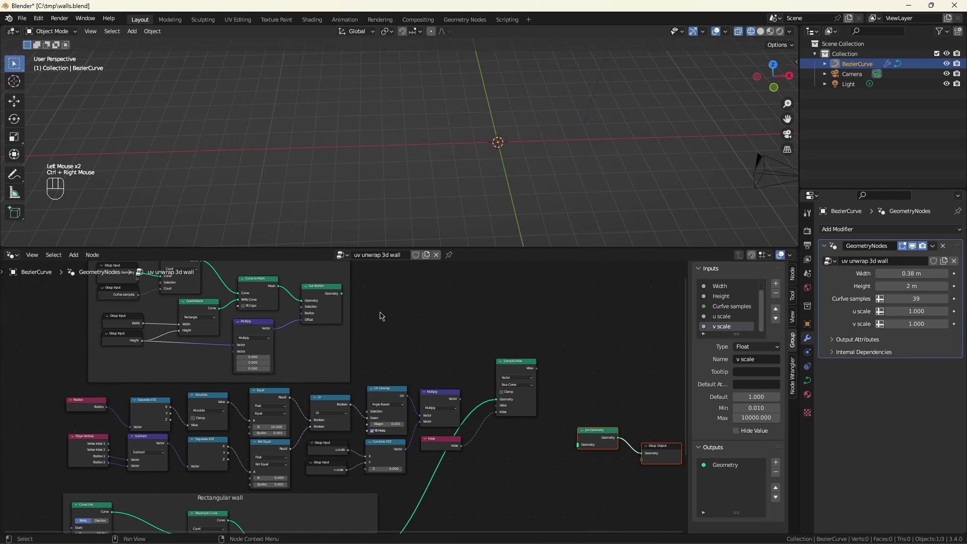
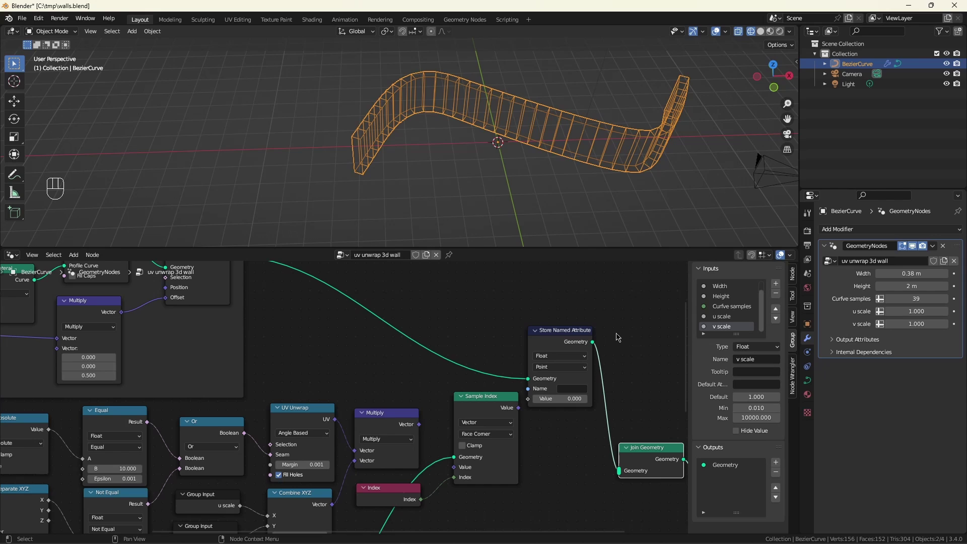
Step: Configure Store Named Attribute UVUnwrap as Vector on Face Corner, valued by the Sample Index output
drag(564, 383, 569, 391)
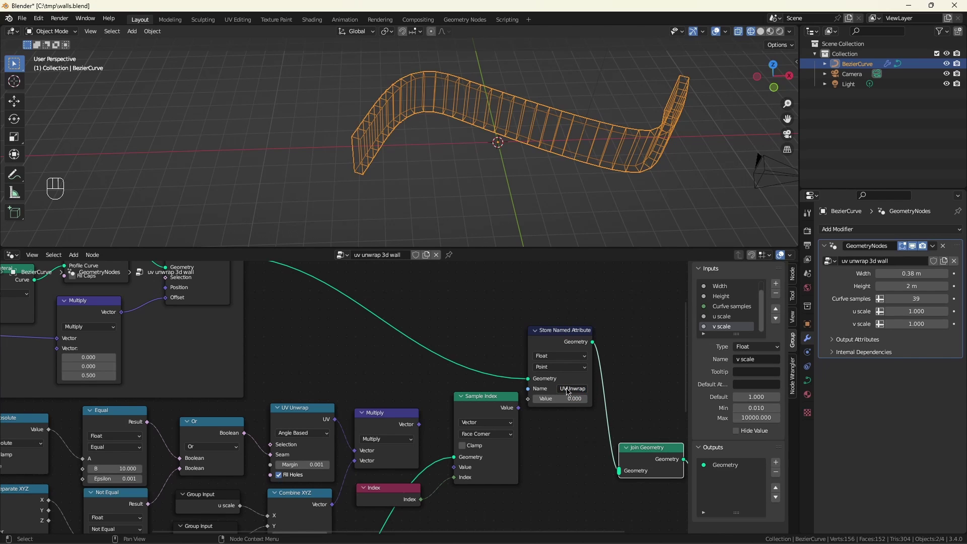
drag(569, 360, 563, 387)
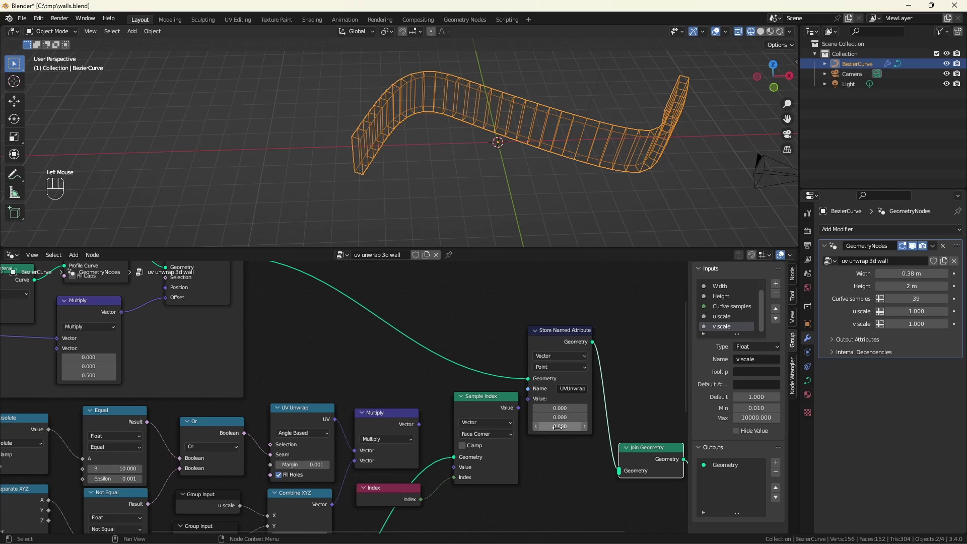
drag(563, 369, 565, 406)
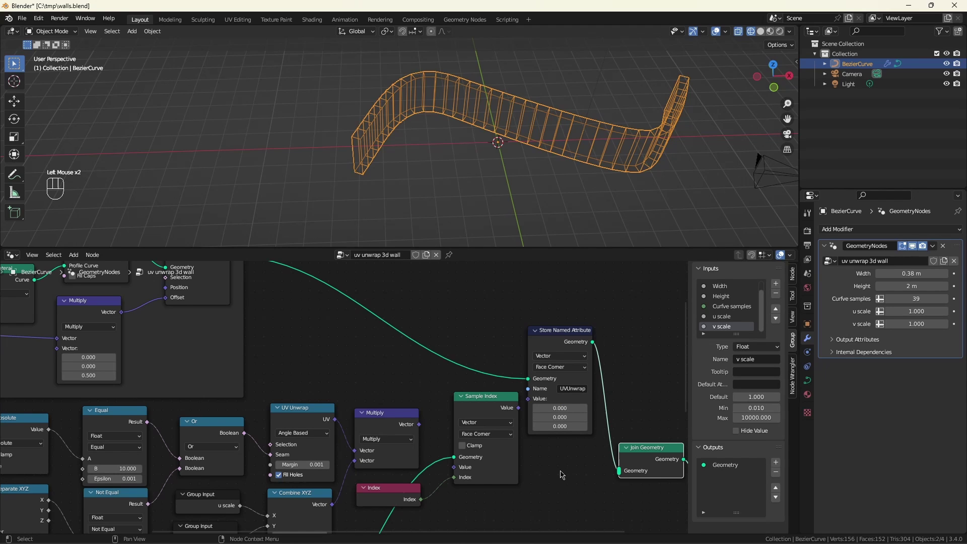
drag(522, 411, 530, 403)
Step: Connect the scaled UV Multiply result into Sample Index's Value input
click(567, 335)
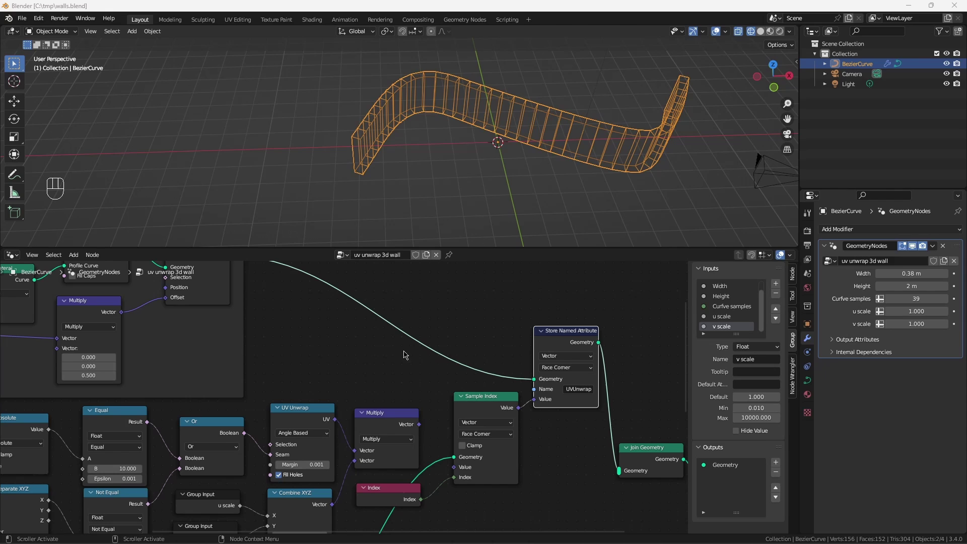
click(425, 426)
drag(434, 438, 466, 471)
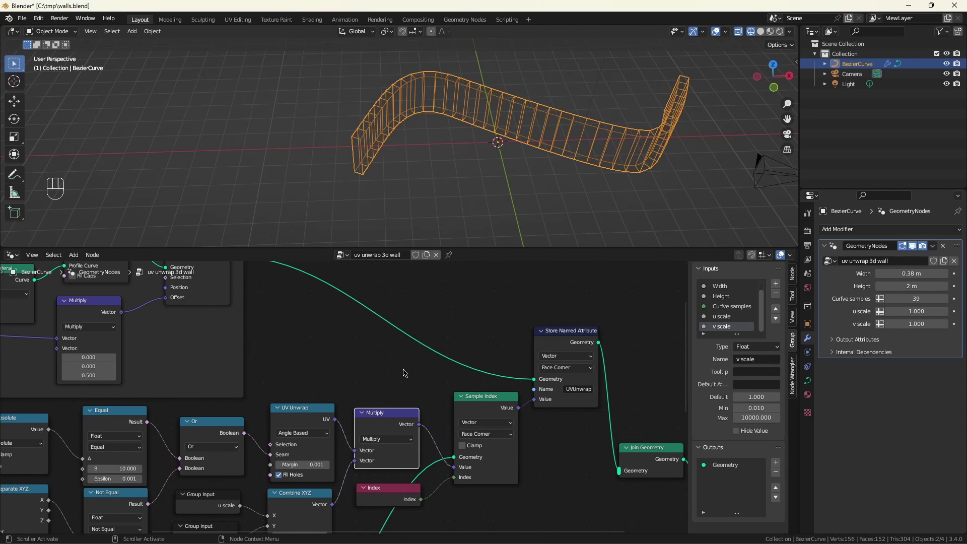
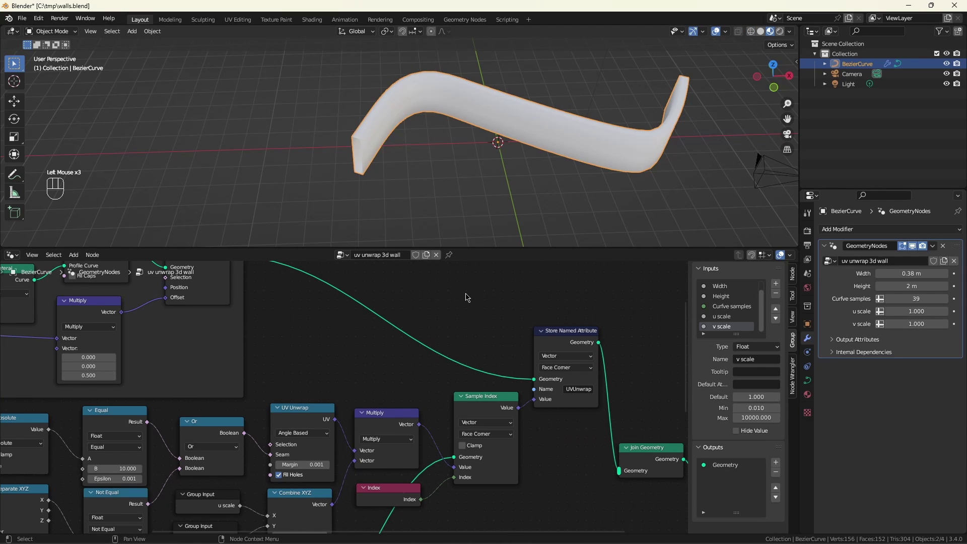
Step: Drop the floor_klinkers_04 brick material from the asset library onto the wall and return to the UVUnwrap node tree
key(shift+F1)
key(shift+F1)
drag(59, 273, 47, 302)
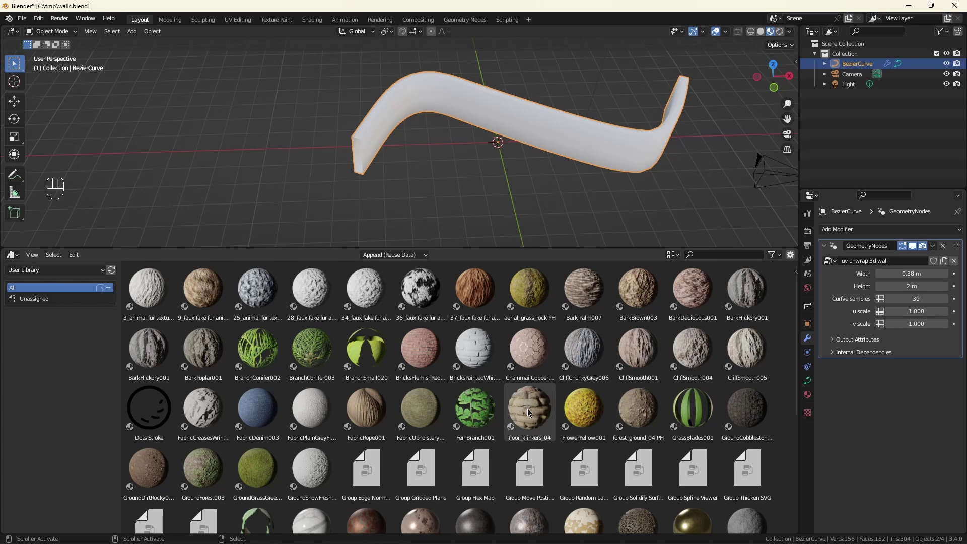
click(532, 413)
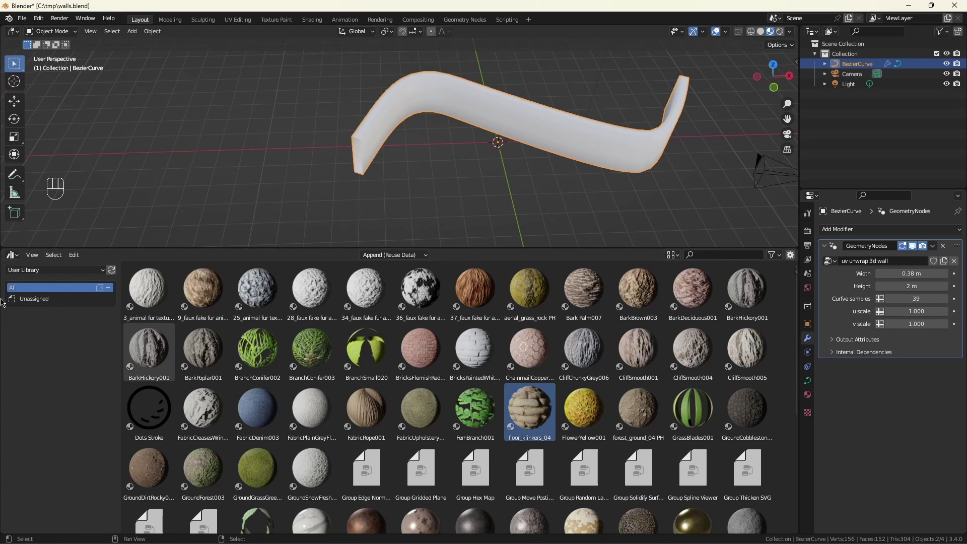
drag(15, 257, 41, 339)
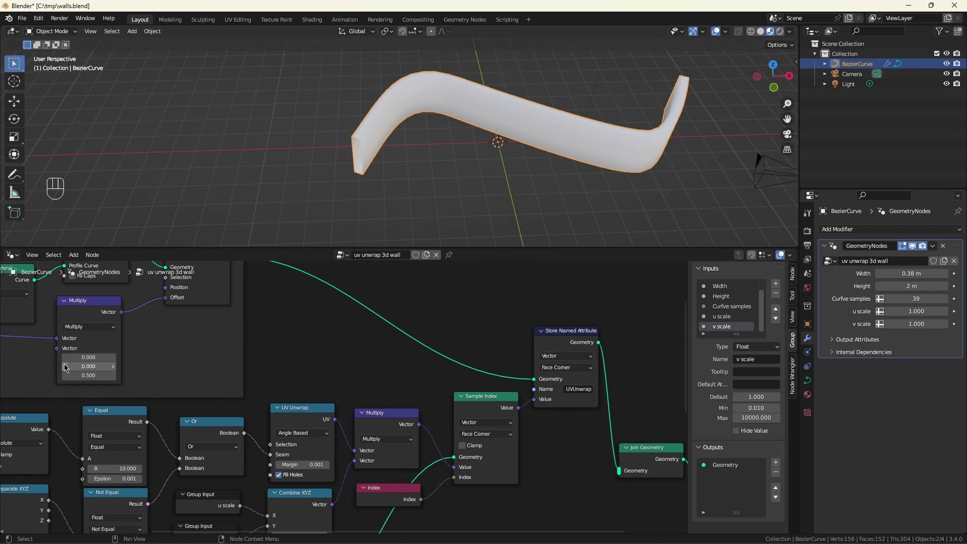
Step: Insert a Set Material node with floor_klinkers_04 between Store Named Attribute and Join Geometry
scroll(down, 3)
drag(431, 450, 415, 434)
click(389, 416)
scroll(up, 3)
key(shift+a)
drag(404, 389, 418, 421)
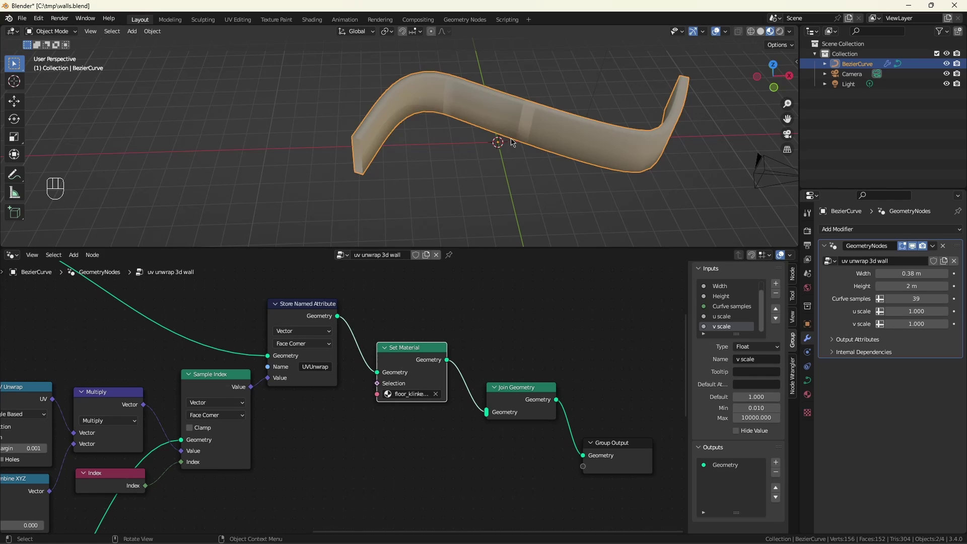
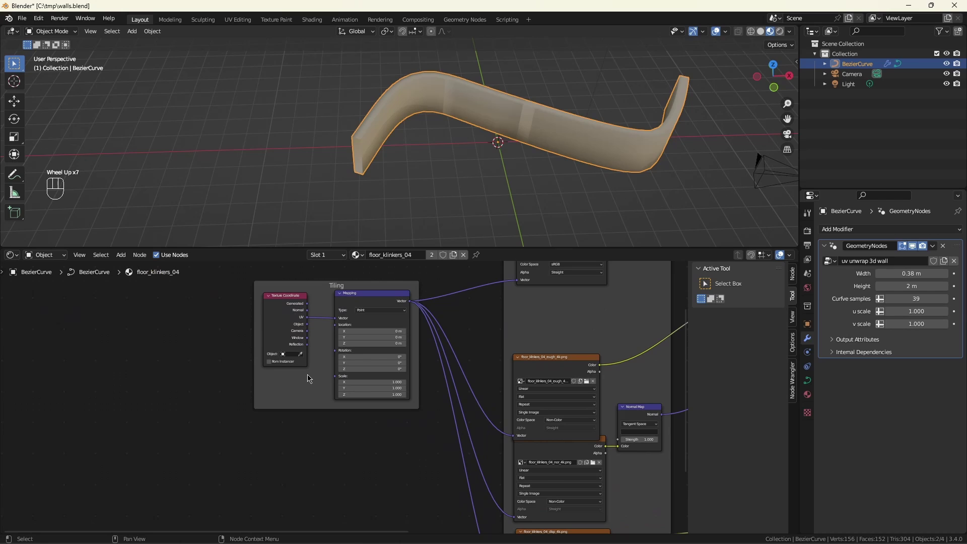
Step: Add an Attribute node reading UVUnwrap and feed its Vector into the Mapping node's Vector input
key(shift+a)
key(t)
click(291, 356)
scroll(up, 3)
click(282, 417)
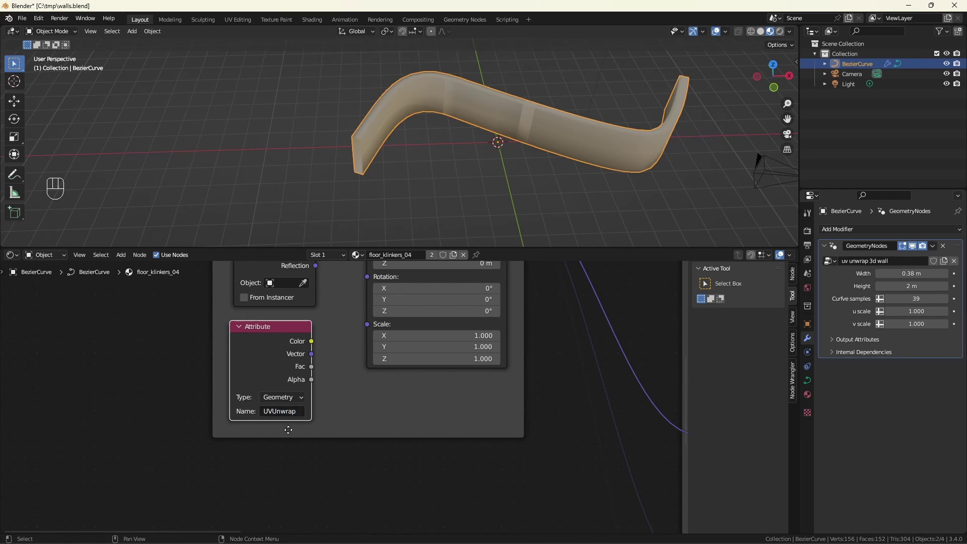
scroll(down, 3)
middle_click(346, 369)
drag(287, 441, 329, 346)
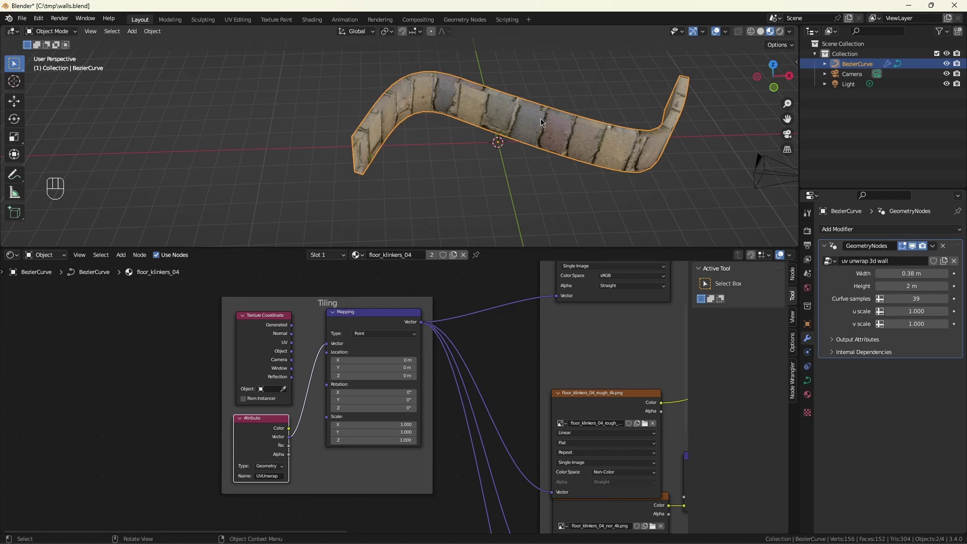
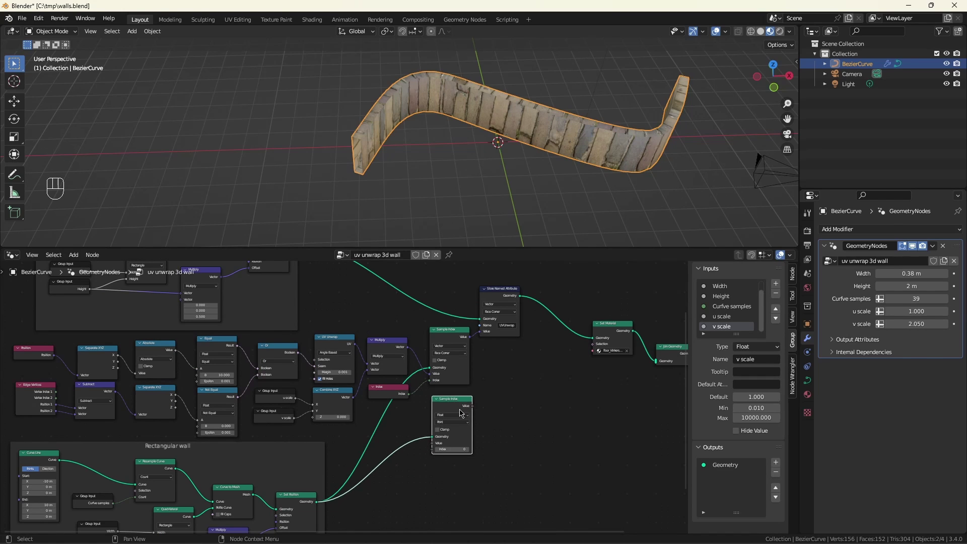
Step: Set up a Sample Index node on the Face domain fed by Index and Normal inputs
scroll(up, 3)
drag(435, 394, 435, 429)
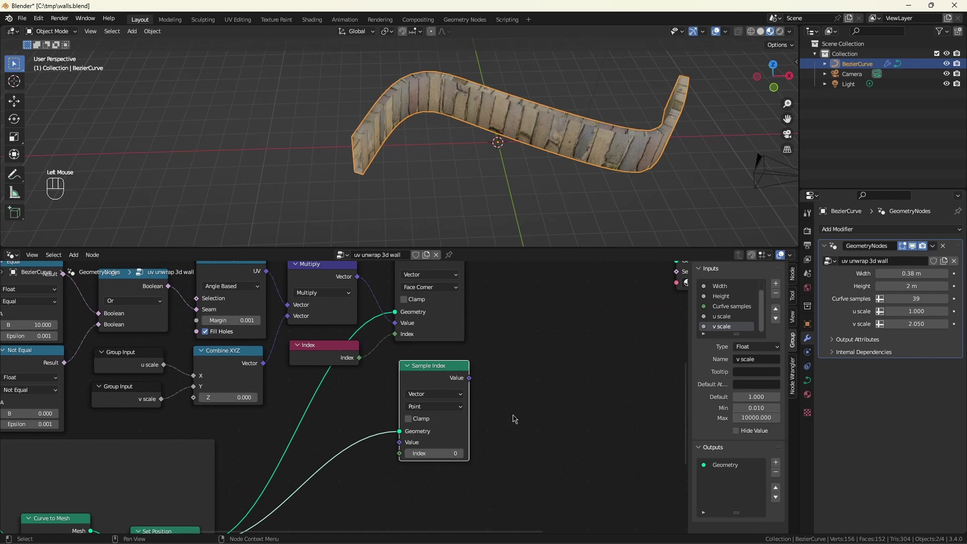
drag(439, 411, 434, 443)
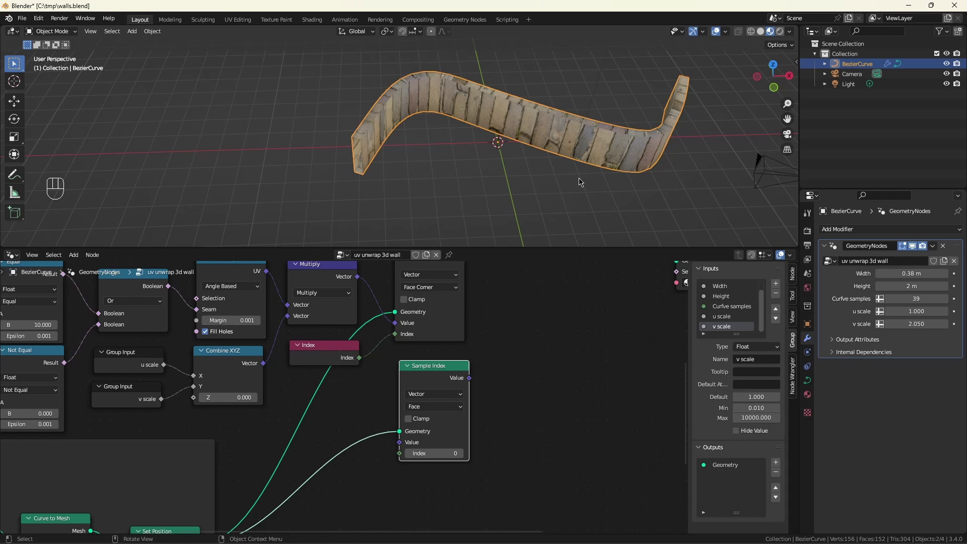
scroll(down, 3)
scroll(up, 3)
middle_click(558, 330)
scroll(down, 3)
scroll(up, 3)
drag(462, 421, 411, 440)
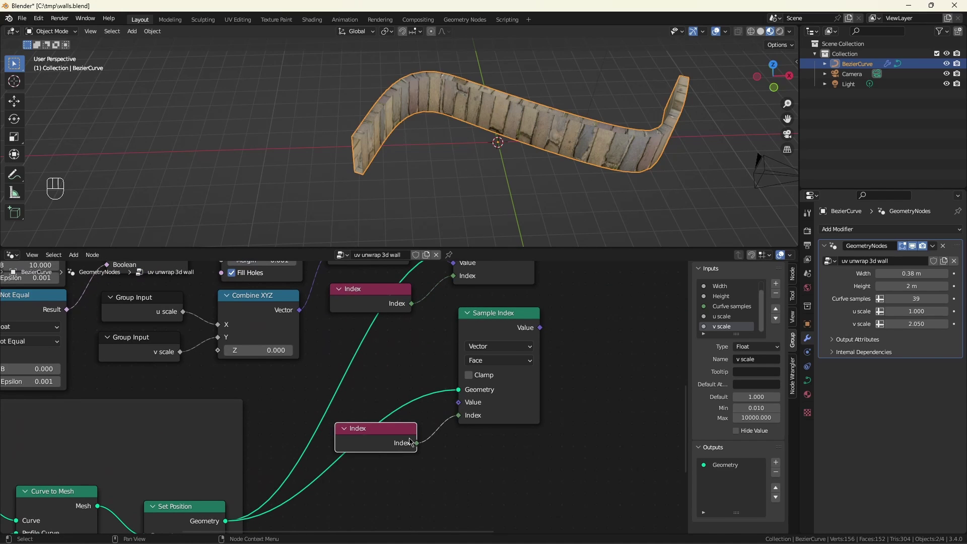
drag(430, 404, 373, 415)
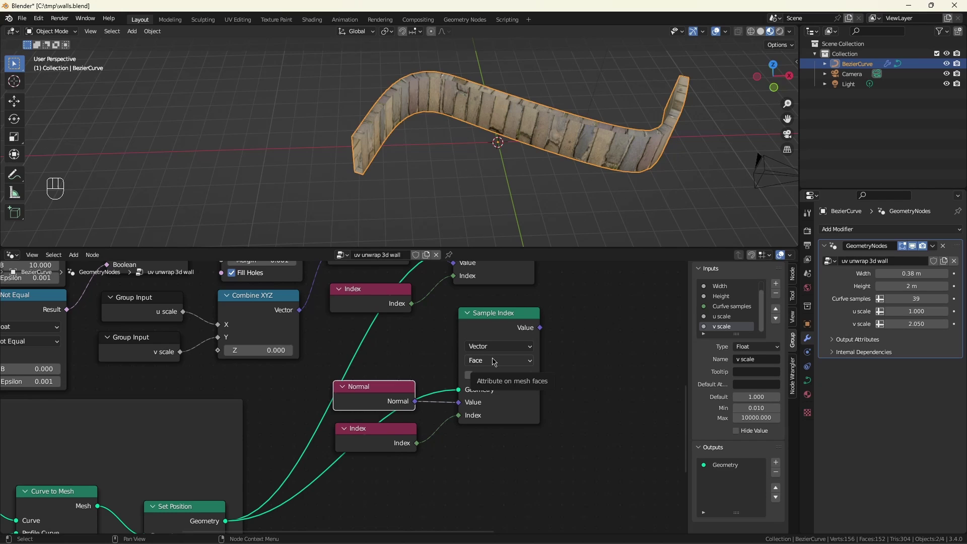
Step: Place a new Store Named Attribute node before the Set Material node
middle_click(597, 317)
scroll(down, 3)
click(452, 432)
key(shift+a)
key(s)
click(537, 356)
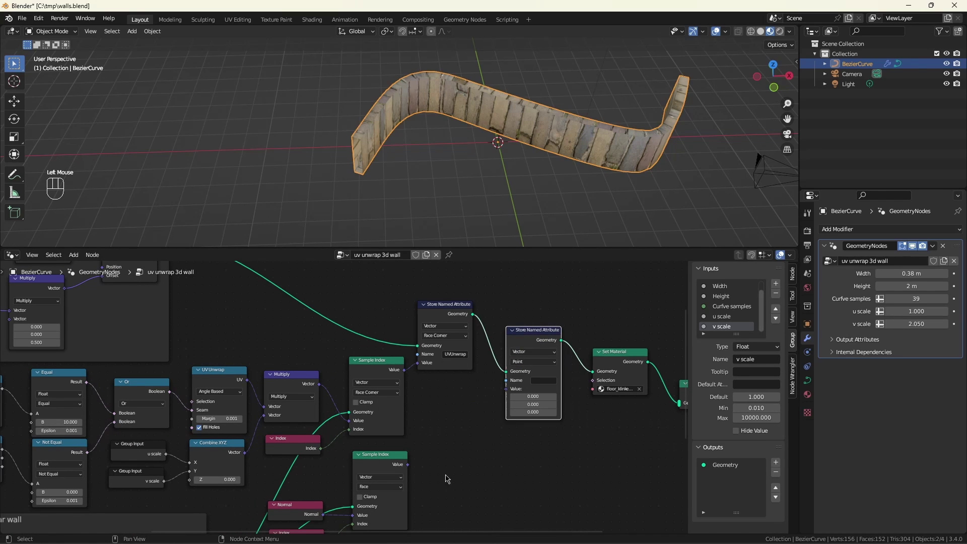
Step: Store the sampled normals as a FaceNorm attribute on the Face domain
drag(409, 465, 522, 392)
click(572, 396)
key(BackSpace)
key(BackSpace)
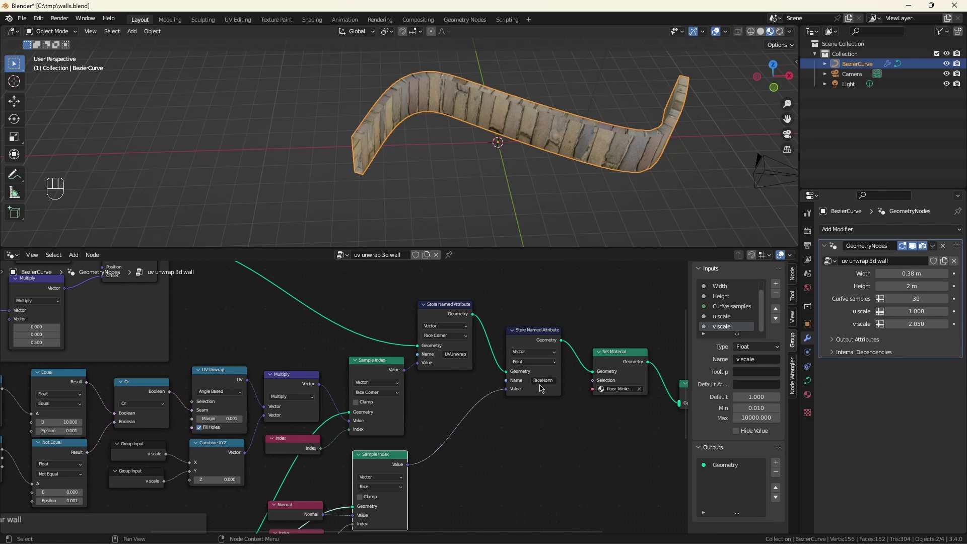
middle_click(596, 425)
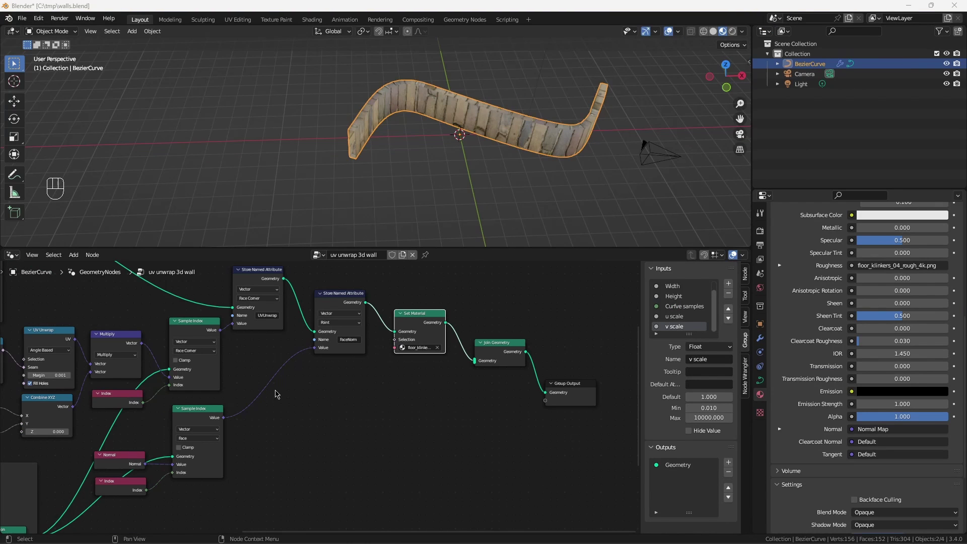
drag(345, 326, 334, 353)
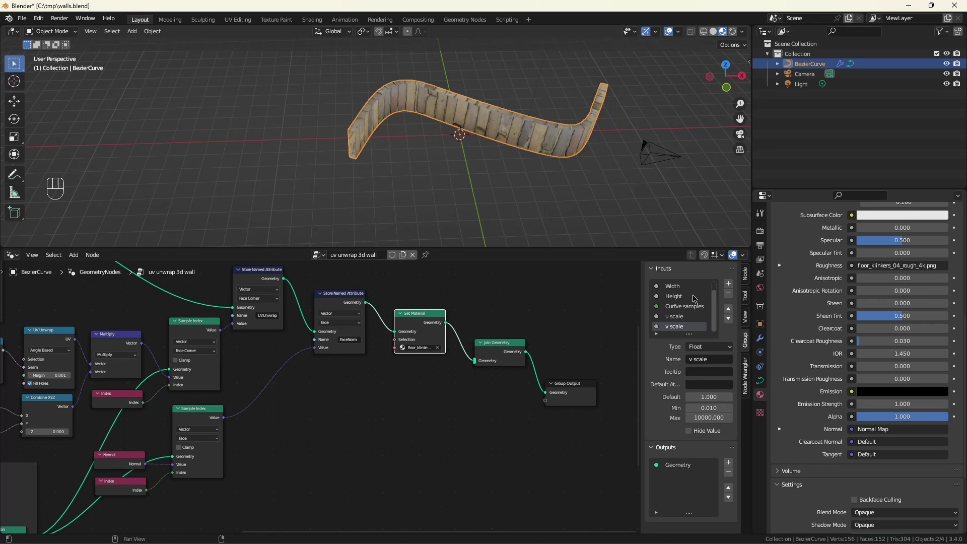
key(ctrl+z)
Step: Add Material-type group inputs to the node group, naming the first one mat top
click(716, 350)
click(706, 355)
double_click(729, 286)
click(680, 321)
drag(714, 352, 726, 369)
Step: Rename the remaining material inputs to mat sides and mat ends
key(BackSpace)
click(715, 354)
drag(675, 320, 717, 358)
click(714, 352)
key(BackSpace)
key(BackSpace)
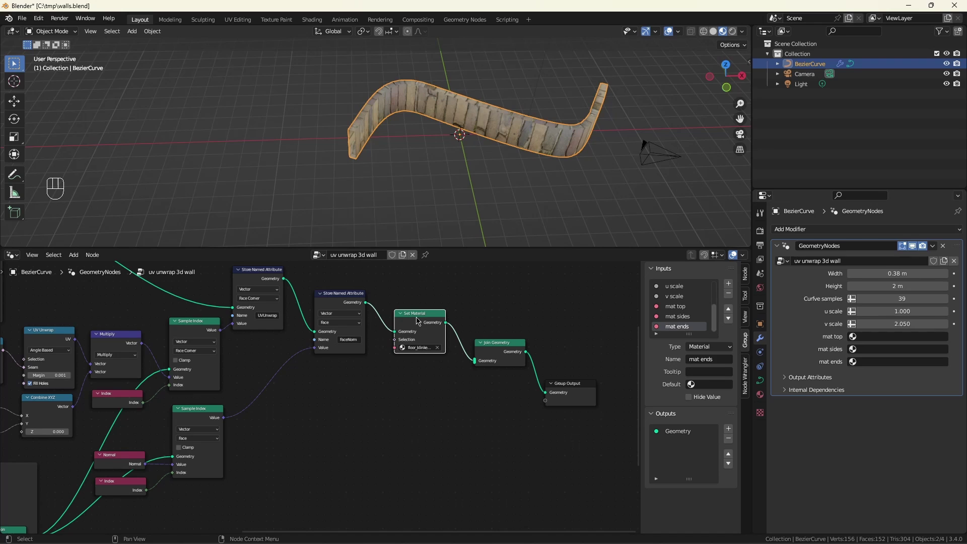
Step: Chain three Set Material nodes and feed the first from a mat top Group Input node
click(517, 365)
click(513, 351)
click(437, 317)
key(shift+d)
key(shift+d)
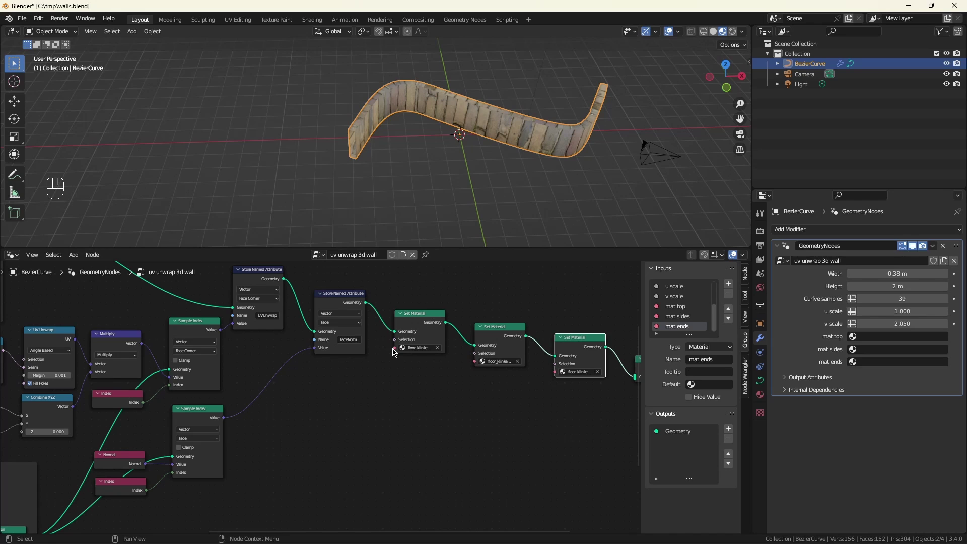
click(395, 351)
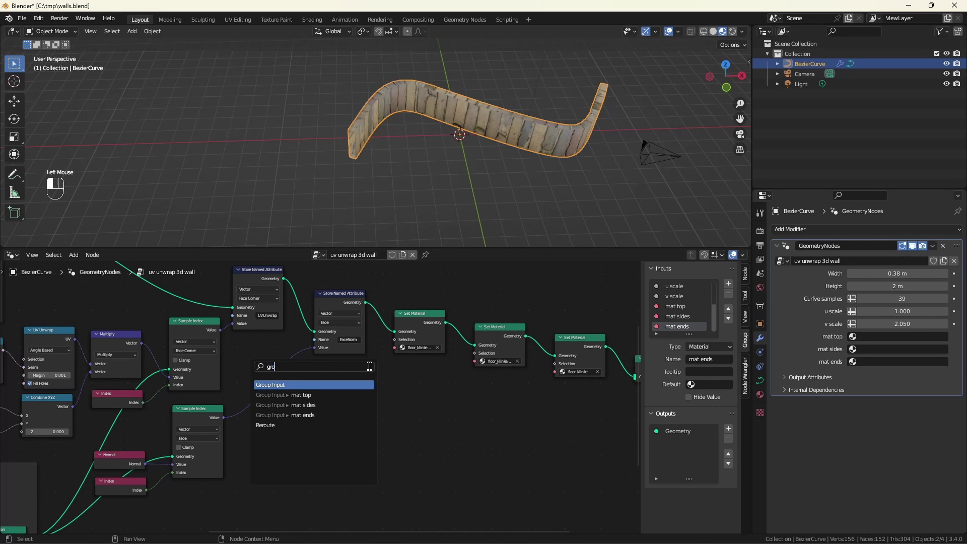
drag(326, 381, 324, 398)
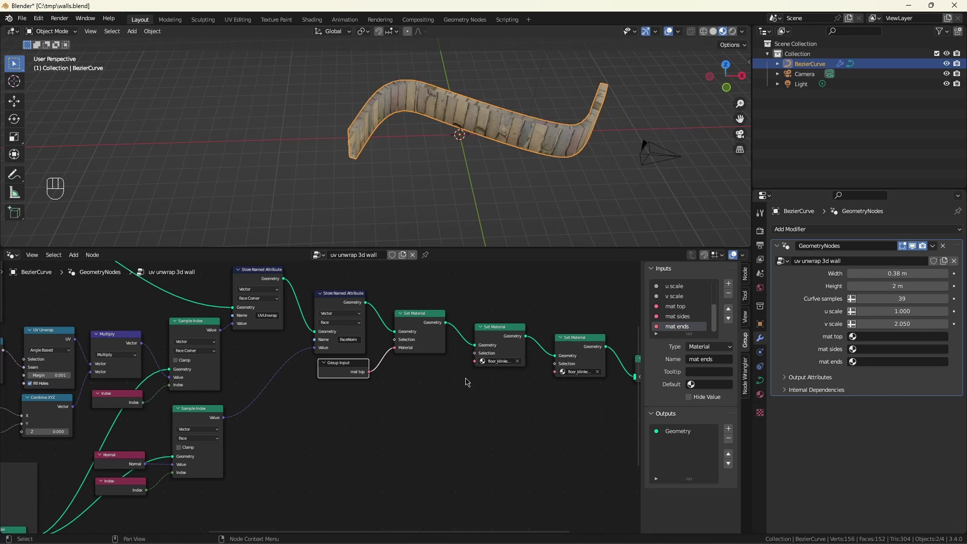
click(475, 365)
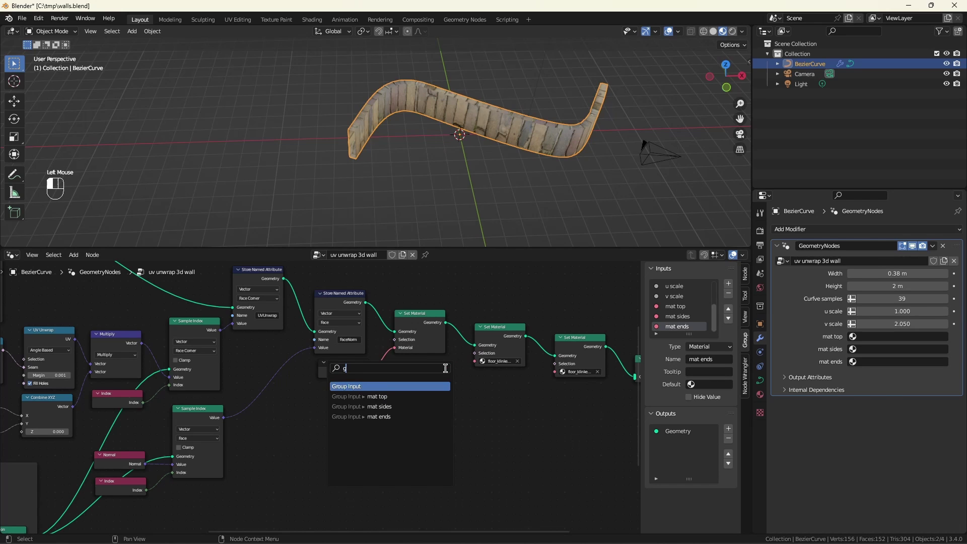
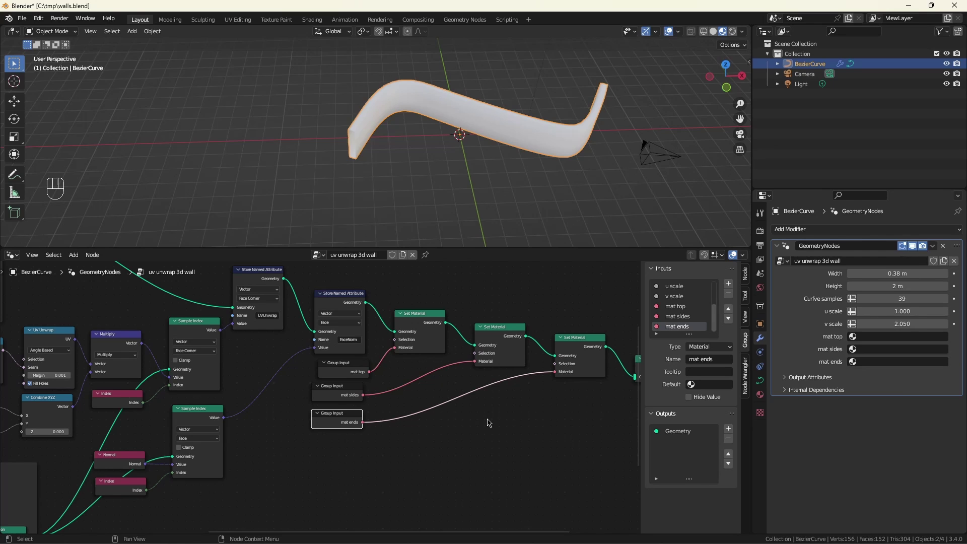
Step: Read the FaceNorm attribute above the material nodes and split it with Separate XYZ
middle_click(442, 375)
scroll(up, 3)
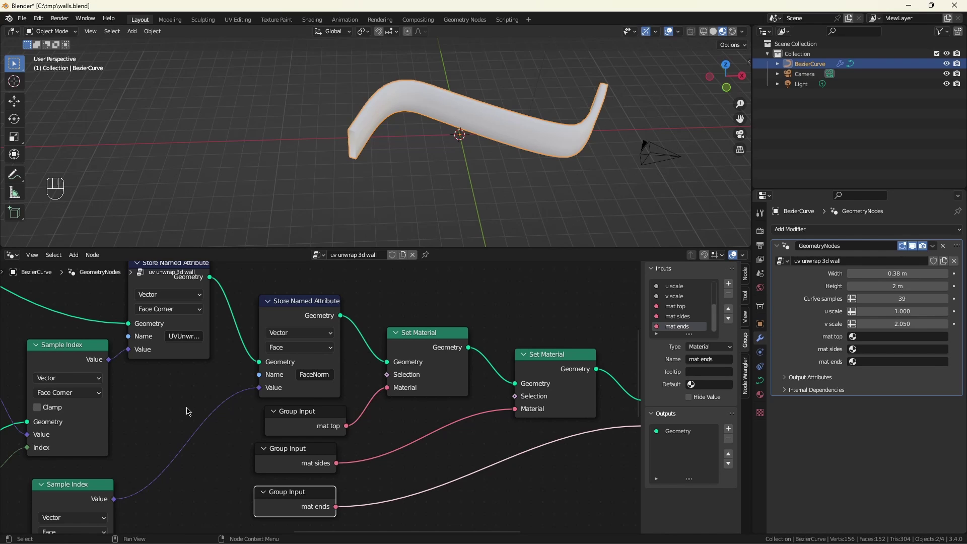
scroll(down, 3)
middle_click(372, 410)
scroll(up, 3)
click(360, 323)
key(shift+a)
click(391, 341)
drag(393, 340, 410, 373)
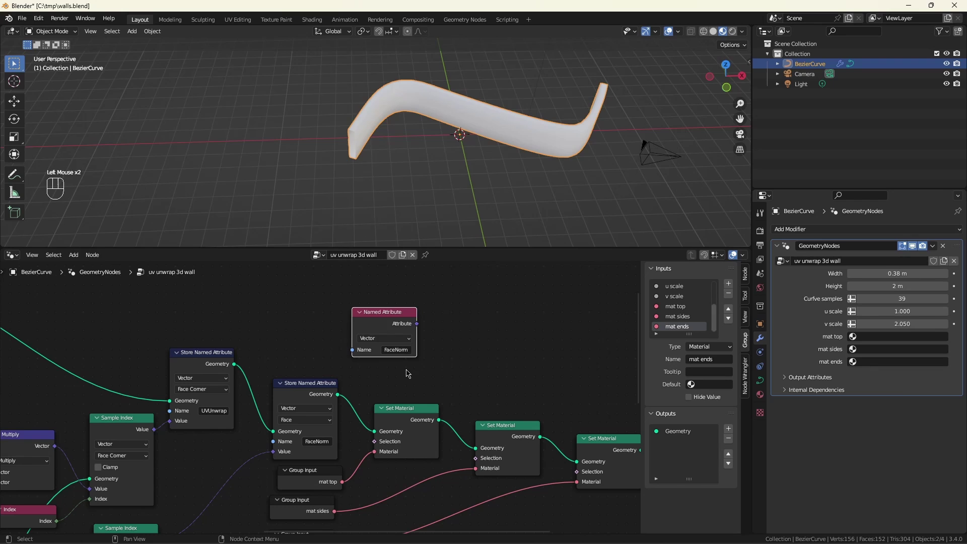
click(388, 317)
click(354, 320)
drag(349, 322, 376, 315)
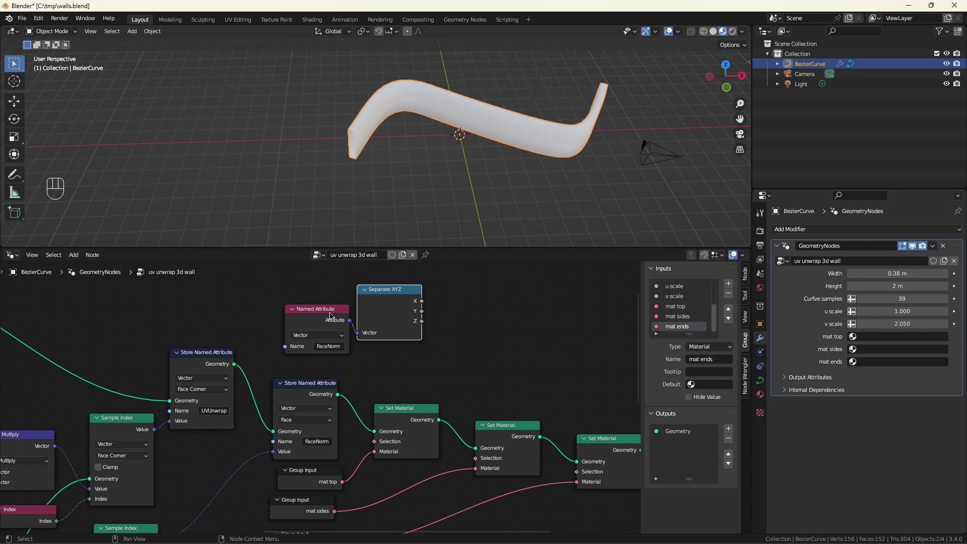
Step: Add two Not Equal compares on normal components driving the sides and ends Set Material selections
drag(295, 297, 368, 334)
click(379, 298)
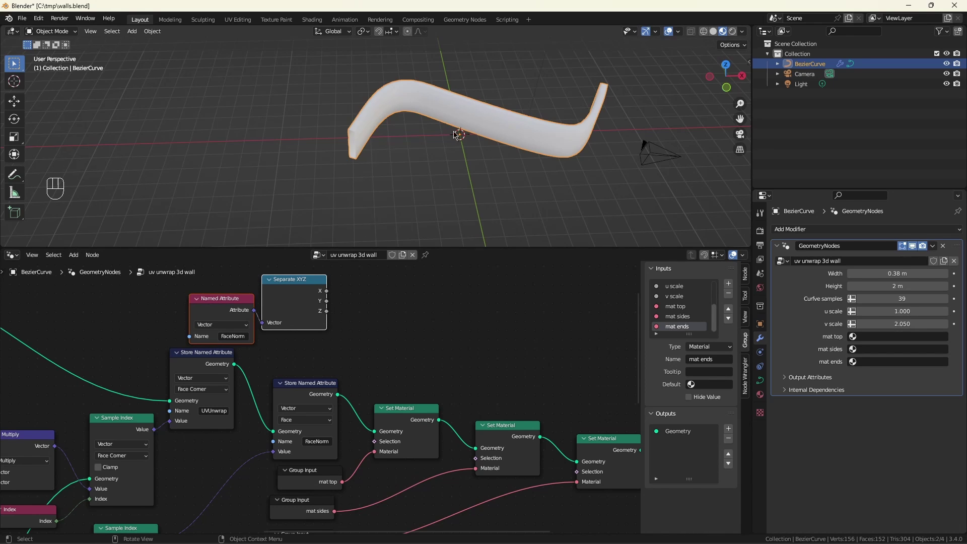
drag(333, 305, 387, 310)
drag(417, 290, 476, 461)
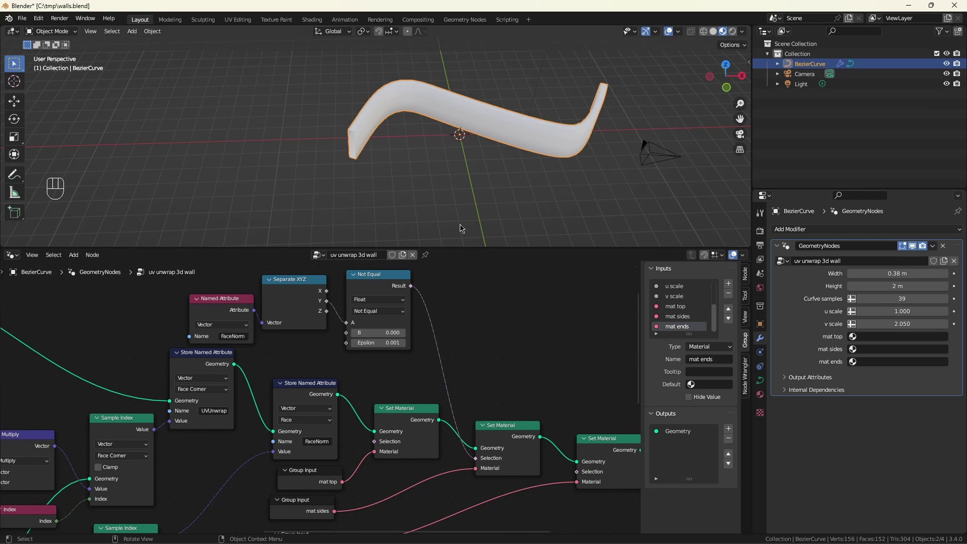
click(333, 293)
click(399, 280)
key(shift+d)
click(332, 291)
click(439, 337)
click(516, 297)
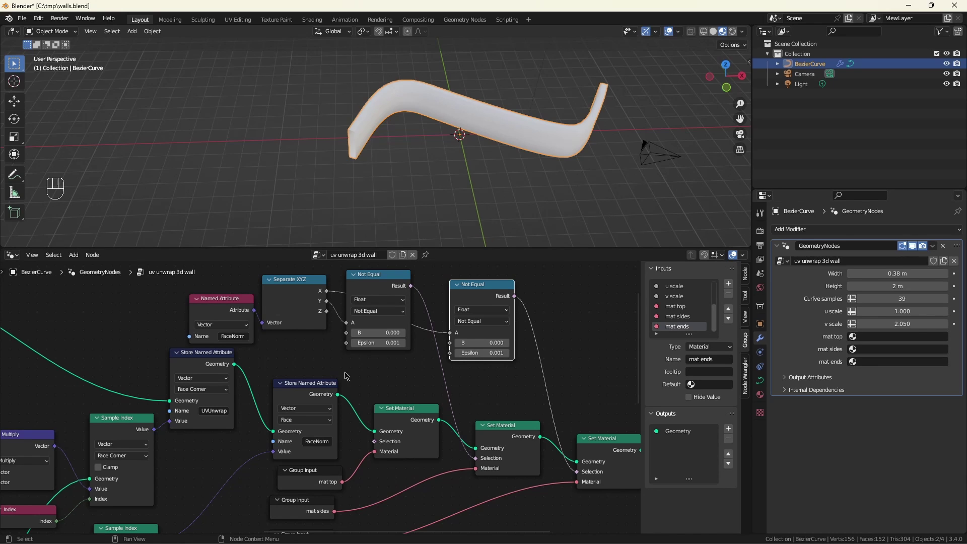
Step: Make single-user copies of floor_klinkers_04 and rename them as the top and sides materials
drag(9, 257, 51, 353)
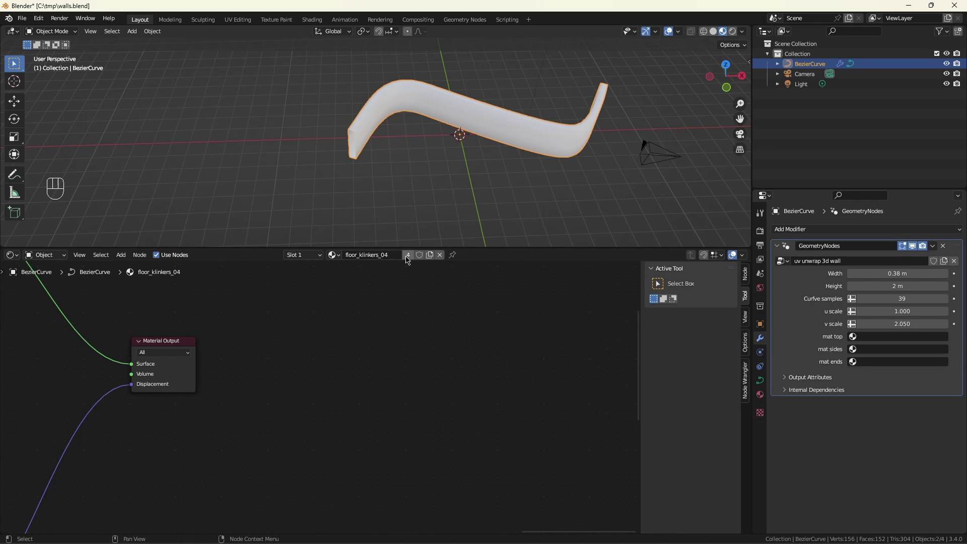
click(409, 259)
drag(392, 251, 443, 272)
key(Right)
key(BackSpace)
click(342, 257)
click(409, 259)
click(400, 259)
key(Right)
key(BackSpace)
key(BackSpace)
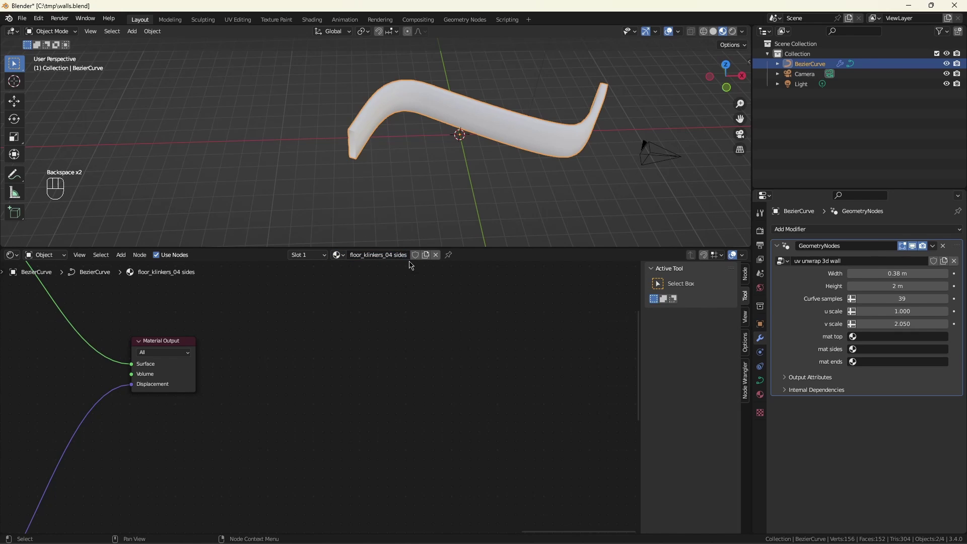
Step: Create the ends material copy, assign top, sides and ends in the modifier, and rotate the sides Mapping Z by 90°
click(342, 259)
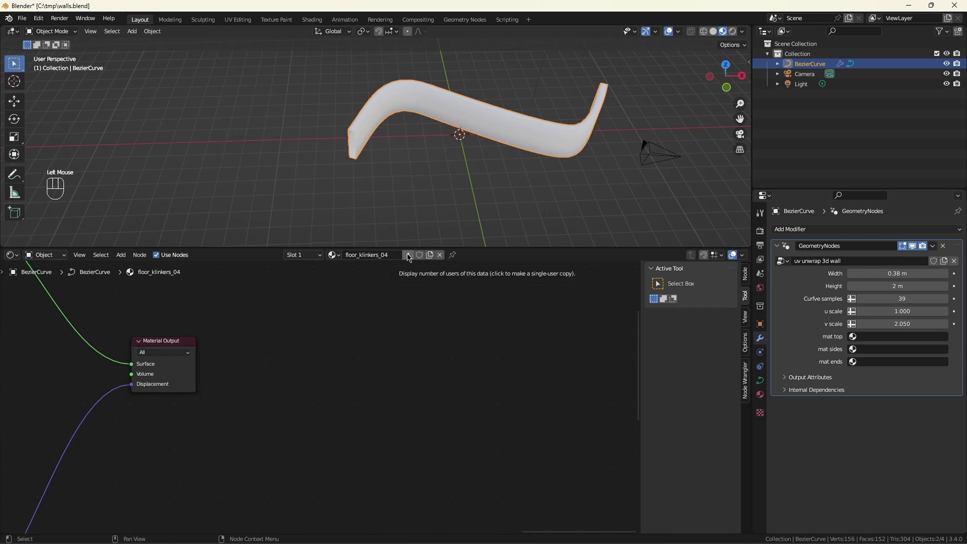
click(409, 257)
click(393, 258)
key(BackSpace)
key(BackSpace)
drag(885, 331, 898, 398)
click(892, 345)
drag(896, 357, 907, 402)
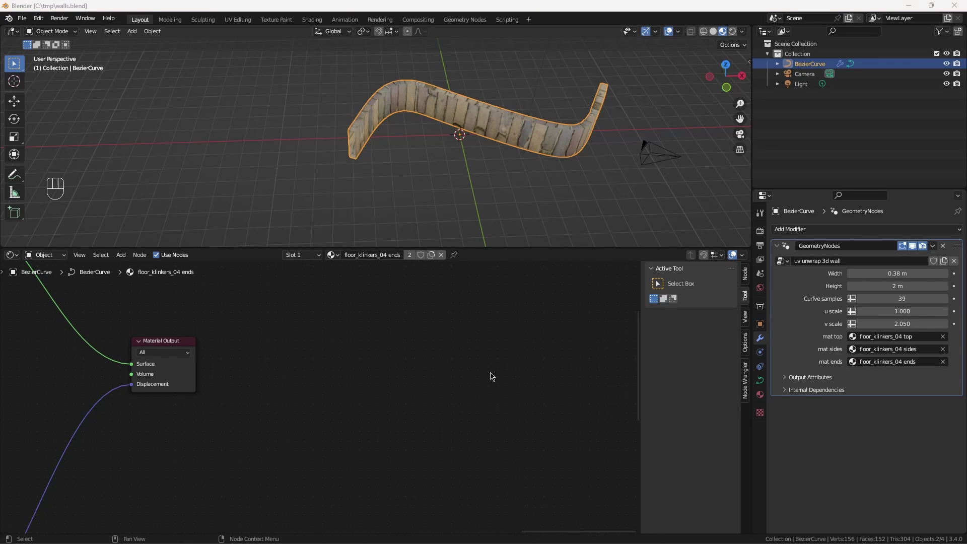
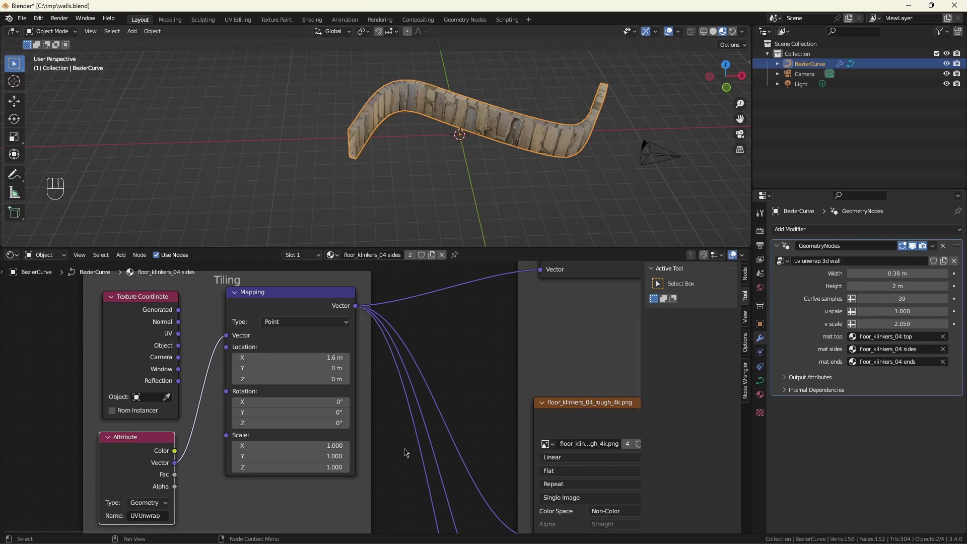
click(318, 417)
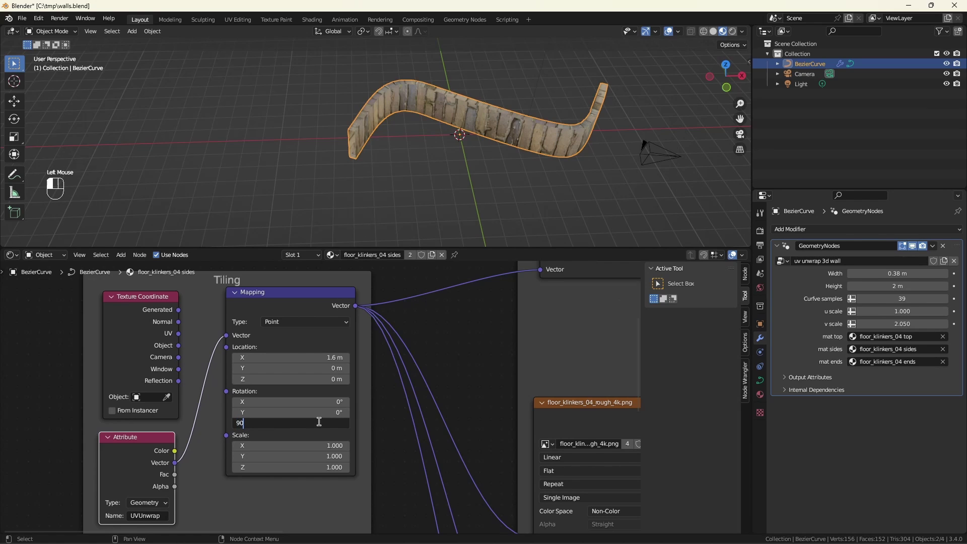
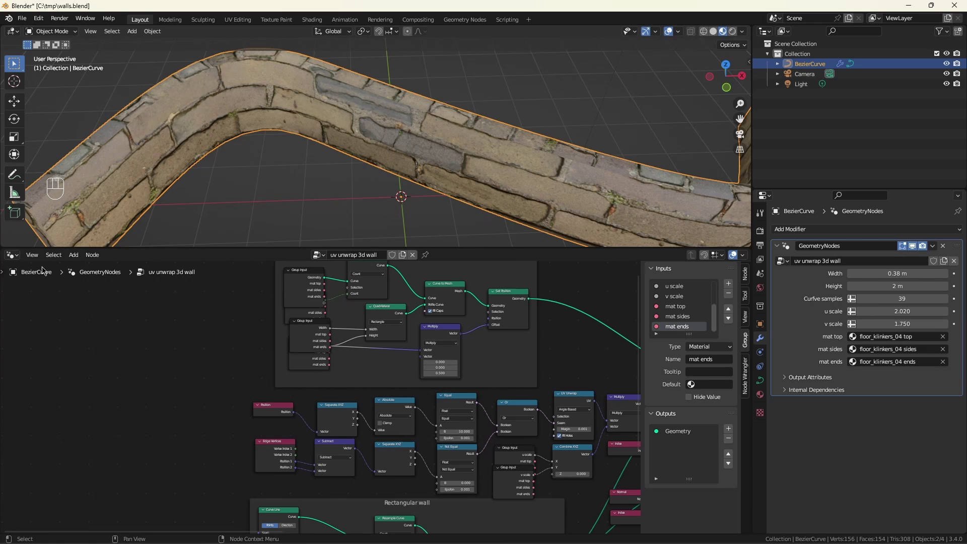
Step: Set the wall Width to 1.1 m and the ends material's Mapping Scale Y to 1.110, inspecting the result
click(19, 260)
click(336, 257)
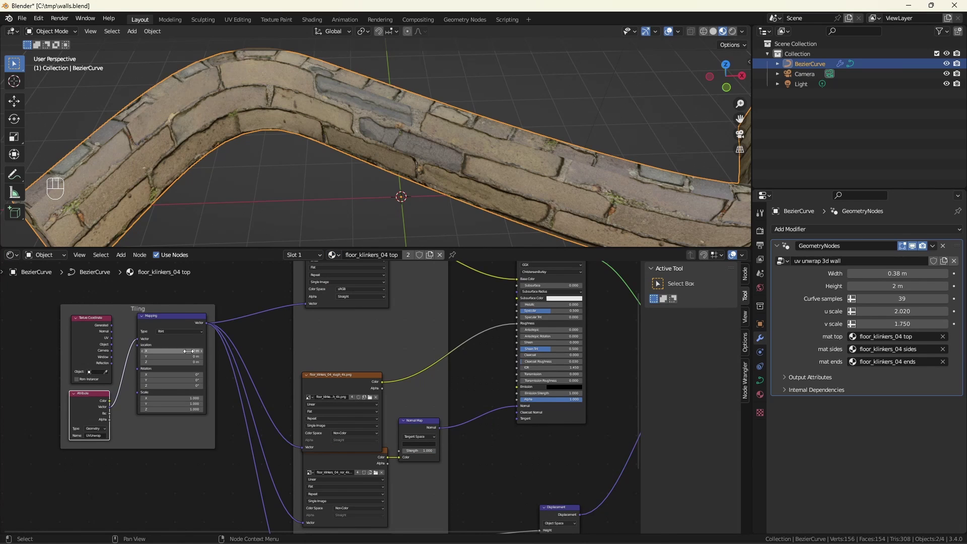
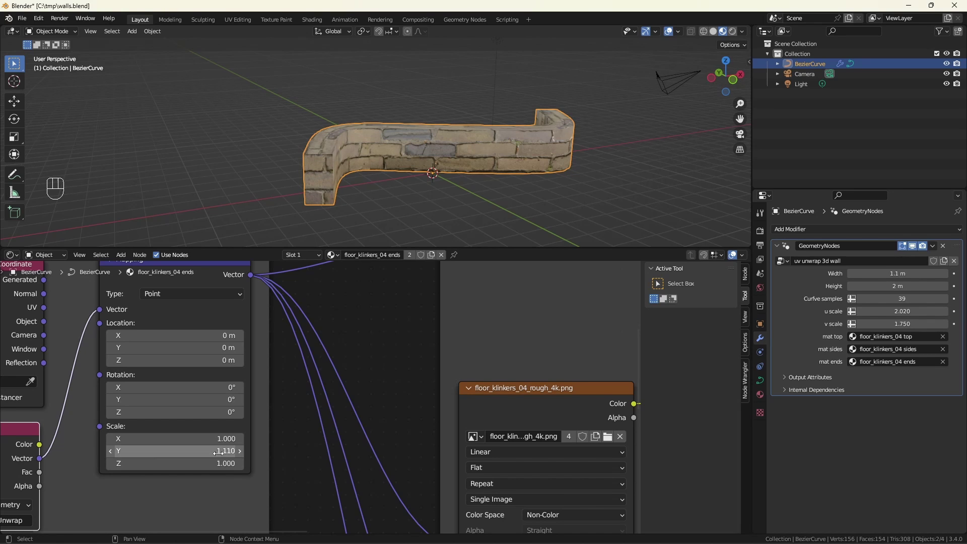
drag(562, 142, 478, 135)
scroll(down, 3)
scroll(up, 3)
scroll(up, 3)
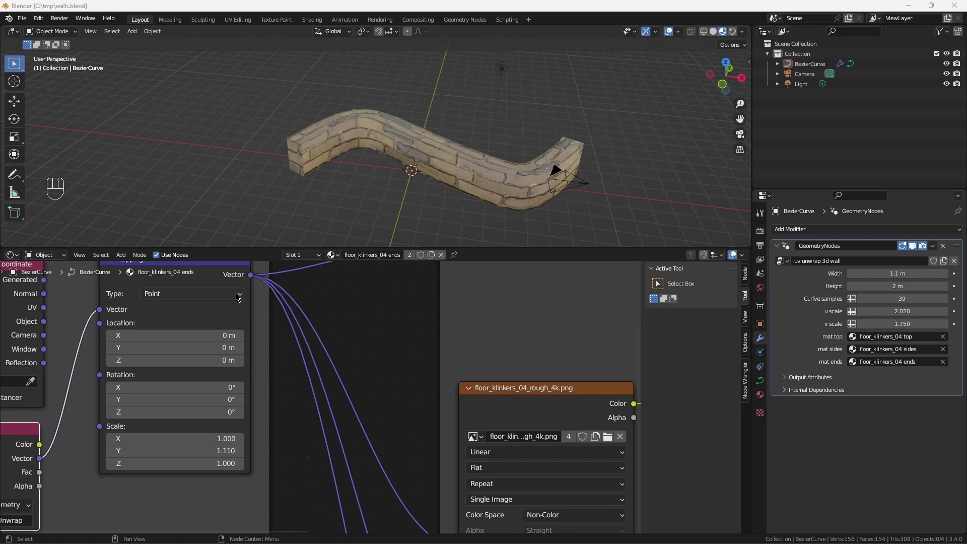
Step: Add a Bezier circle in top view, scale it and move it below the curved wall
drag(18, 258, 98, 338)
key(KP_7)
scroll(down, 3)
key(shift+a)
key(s)
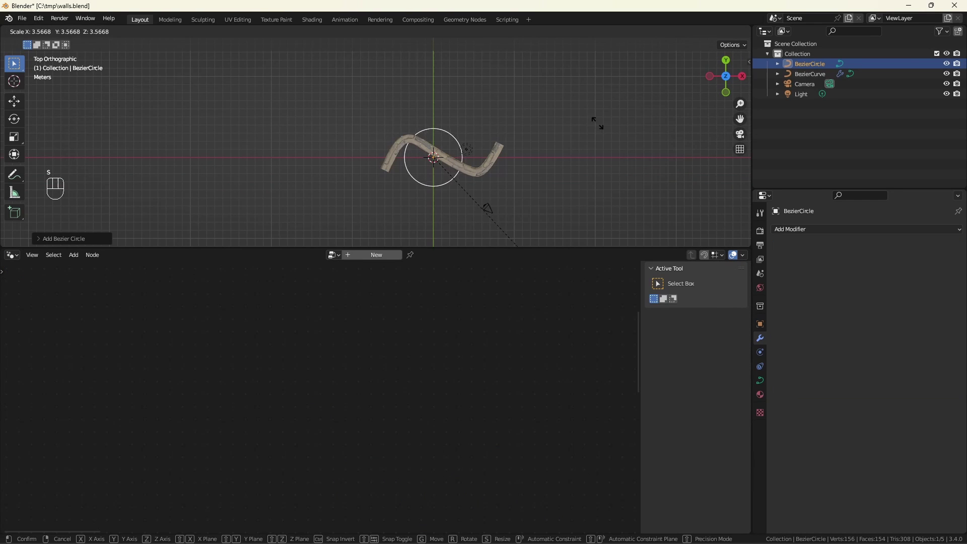
key(g)
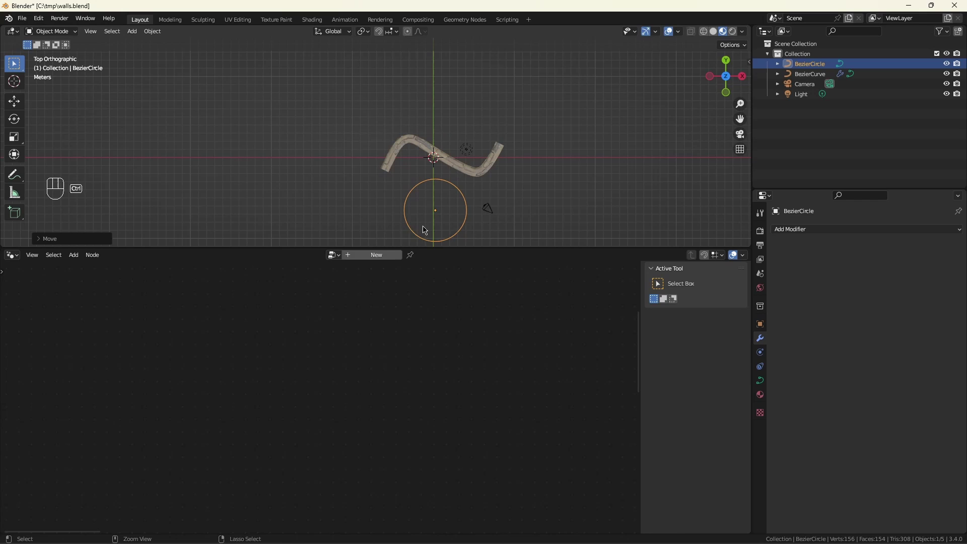
key(ctrl+a)
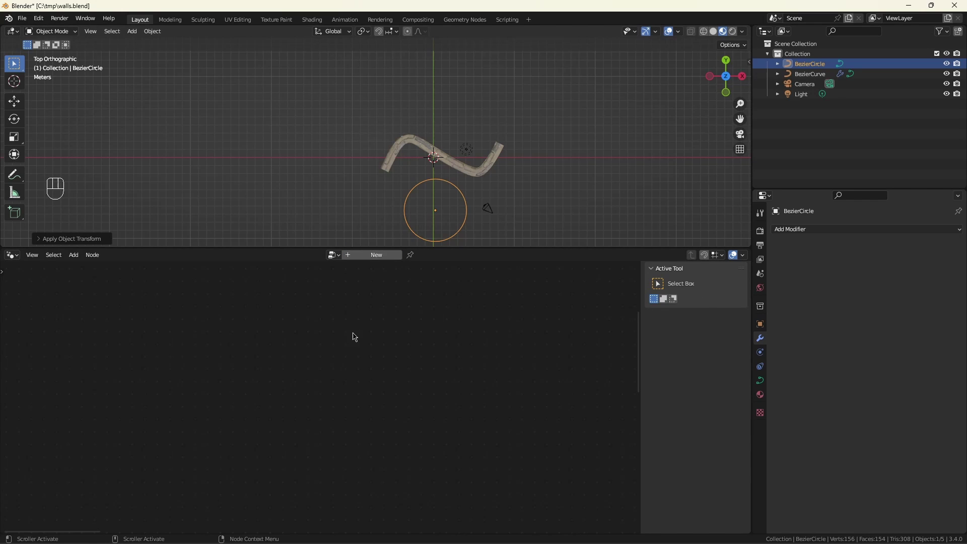
Step: Give the circle a Geometry Nodes modifier using 'uv unwrap 3d wall' with Width 0.2 m and 6 curve samples
click(370, 261)
drag(322, 247, 338, 286)
drag(908, 329, 913, 394)
click(883, 346)
drag(890, 356, 899, 398)
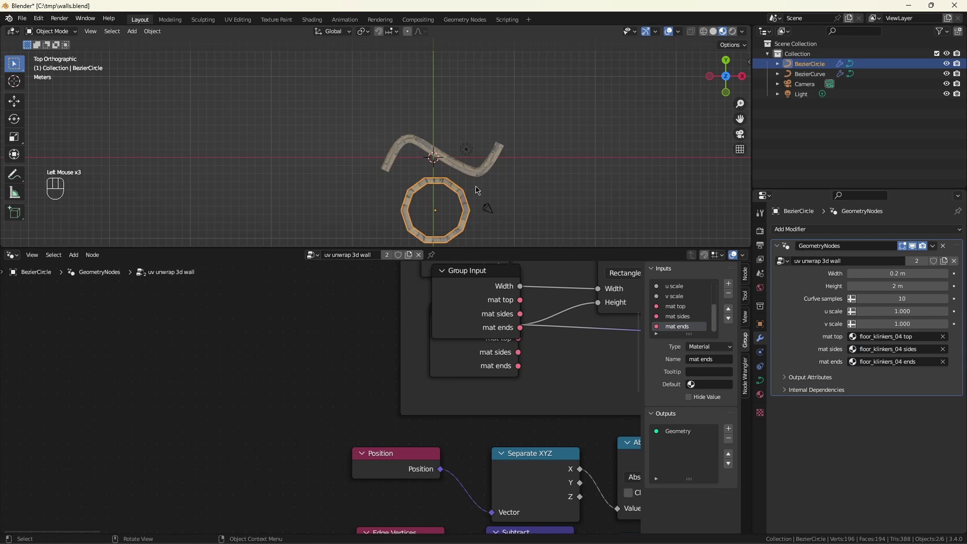
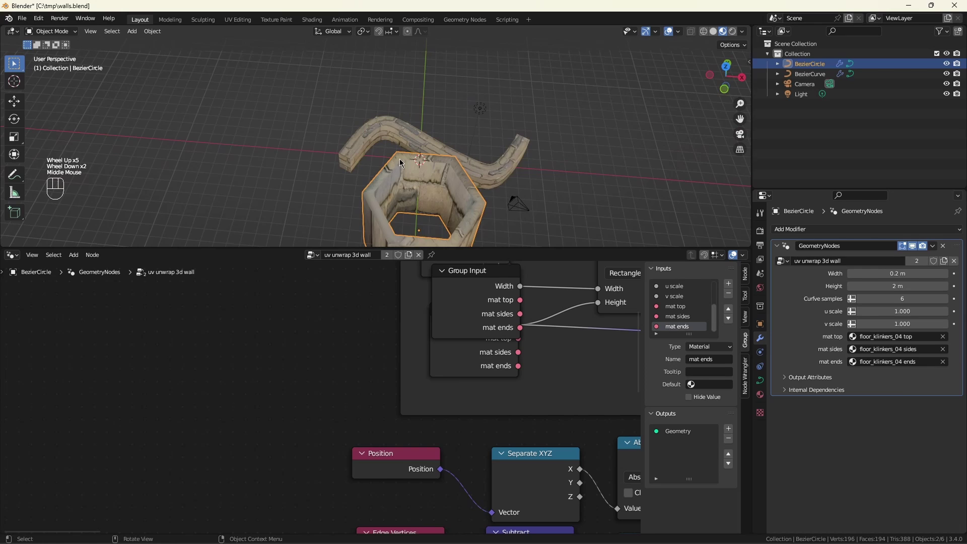
scroll(up, 3)
scroll(down, 3)
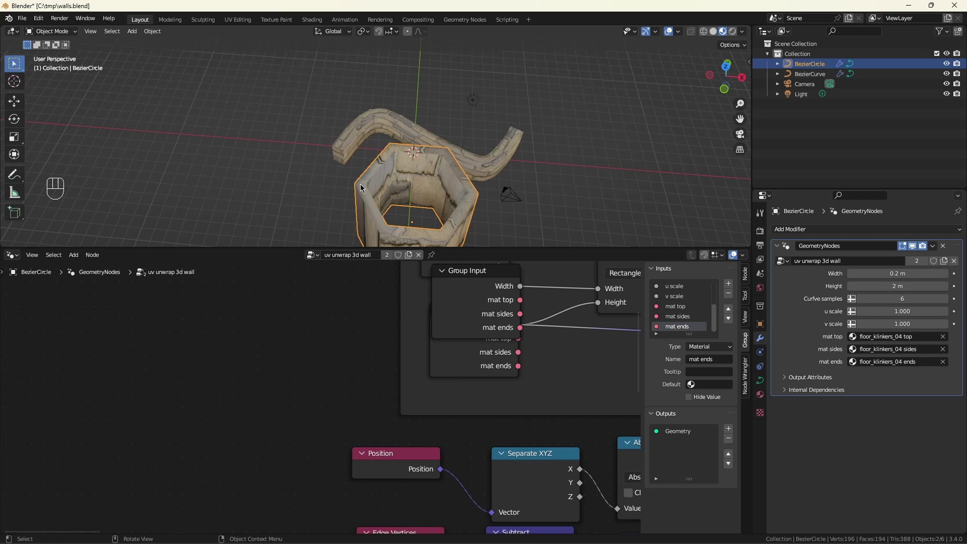
Step: Add an Is Spline Cyclic node above the Curved wall inputs
scroll(down, 3)
middle_click(347, 298)
scroll(up, 3)
click(178, 310)
key(shift+a)
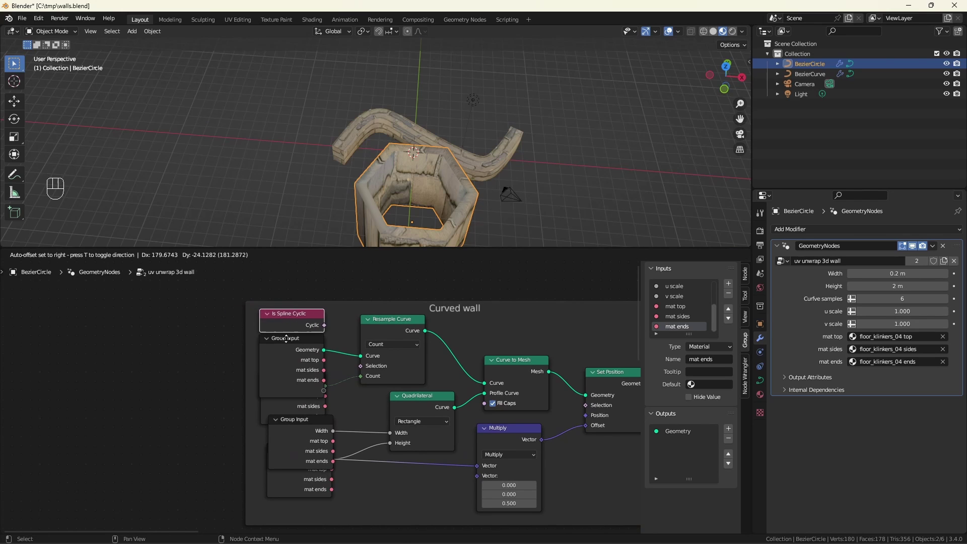
drag(301, 314, 224, 292)
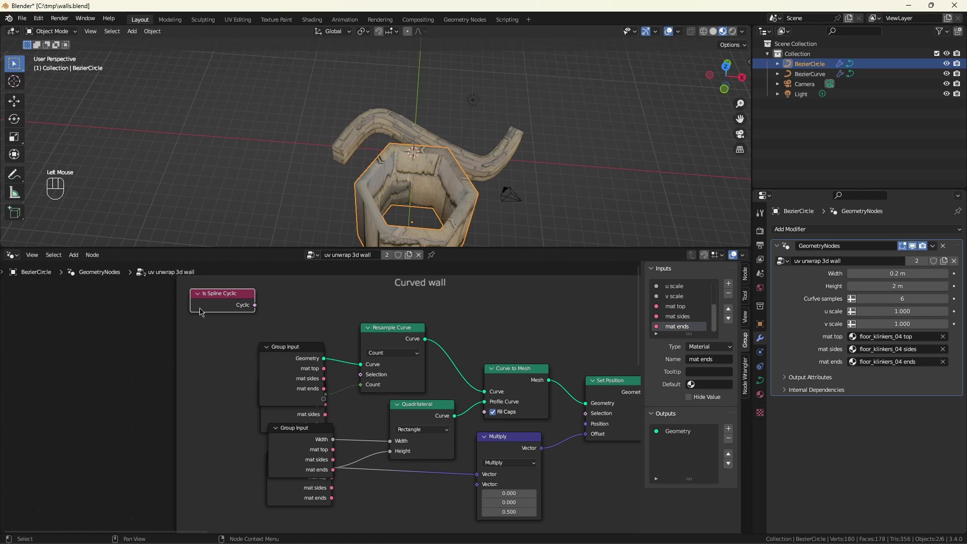
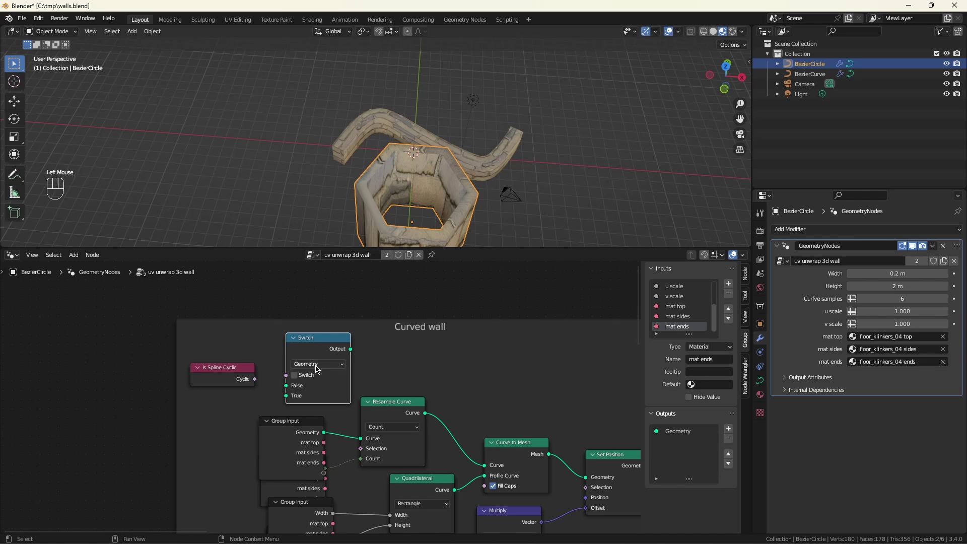
Step: Add an Integer Switch driven by Cyclic, outputting 0 or 1 when the spline is closed
drag(261, 381, 253, 361)
double_click(229, 354)
drag(290, 430, 204, 424)
key(ctrl+h)
key(ctrl+h)
click(288, 460)
key(ctrl+h)
Step: Subtract the switch output from Curve samples and drive the Resample Curve Count with the result
click(257, 453)
right_click(283, 470)
click(256, 465)
drag(257, 459, 306, 428)
drag(341, 417, 351, 434)
click(314, 404)
drag(260, 349, 287, 459)
click(221, 388)
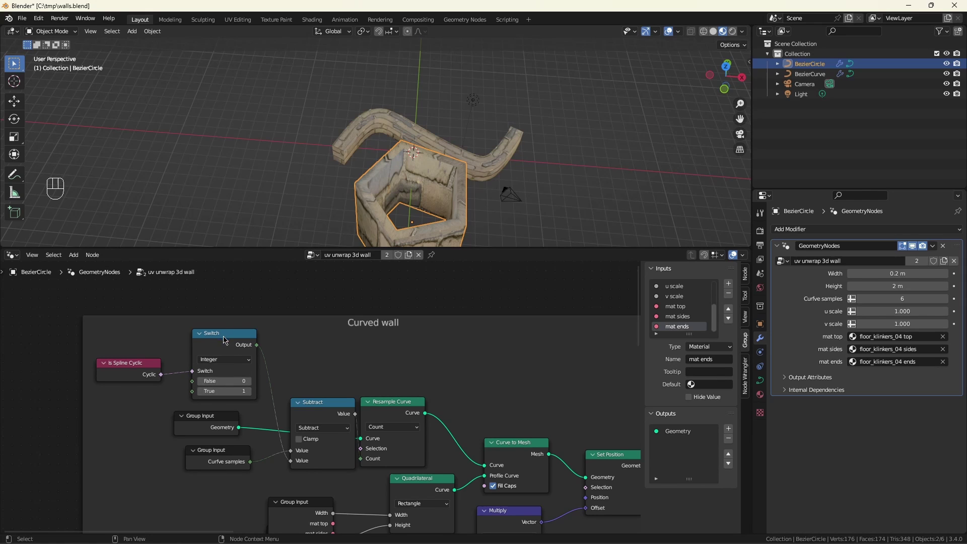
drag(320, 405, 304, 404)
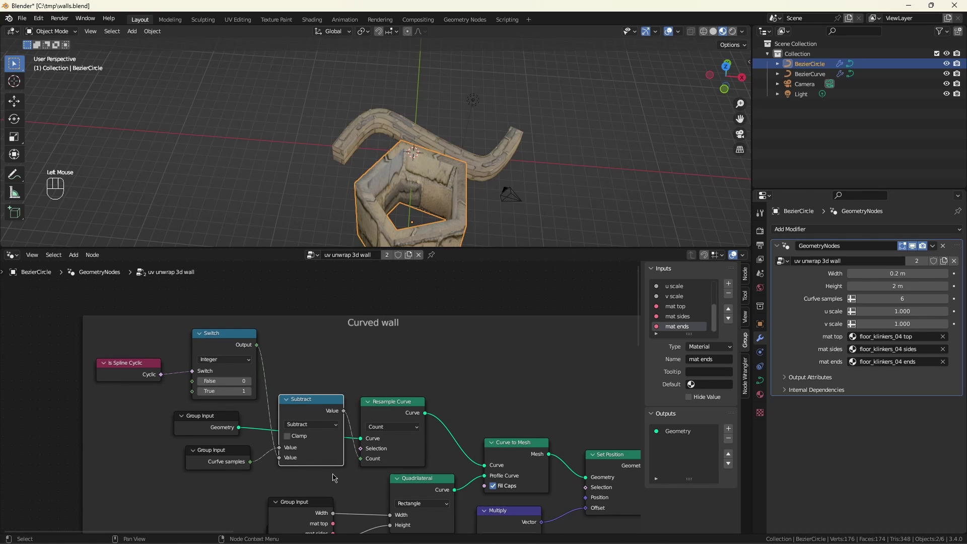